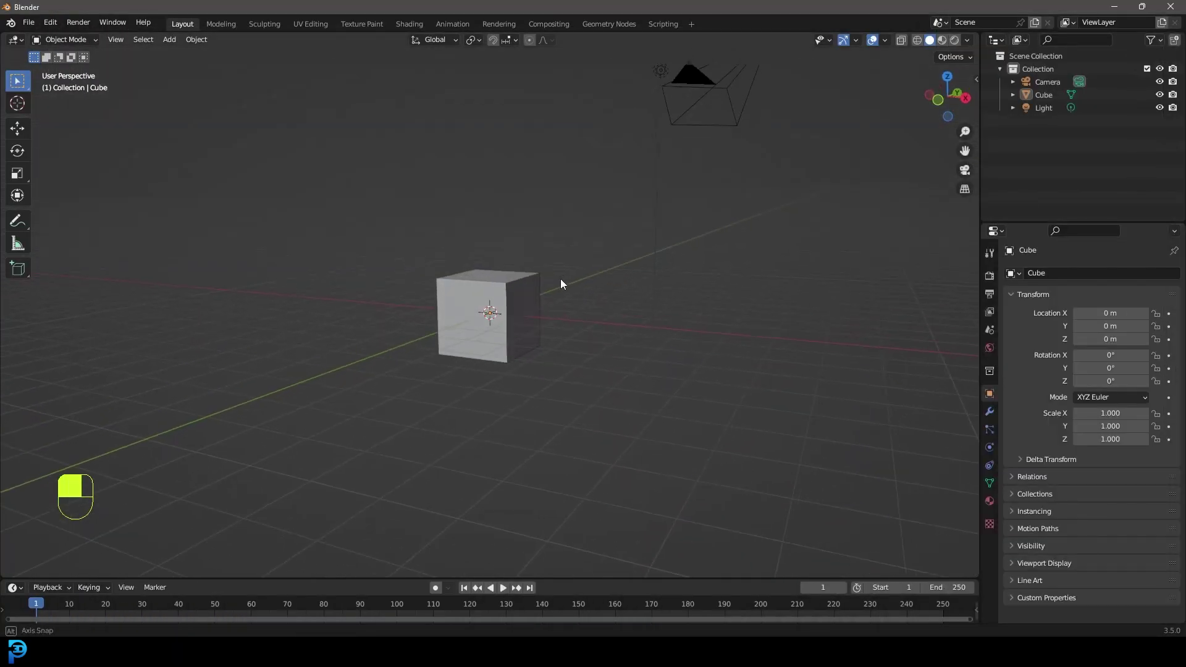
Step: Delete the default cube, camera and light, go to front view and bring up the Add > Mesh list
{"action": "key", "text": "Delete"}
{"action": "key", "text": "KP_1"}
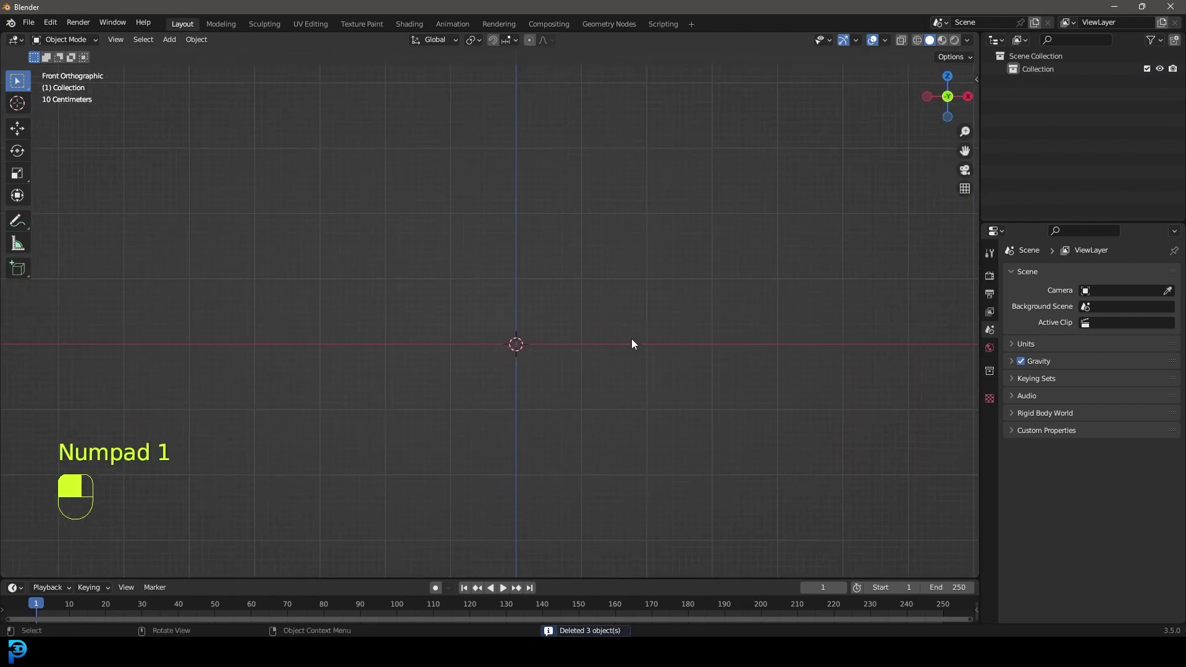
{"action": "key", "text": "shift+a"}
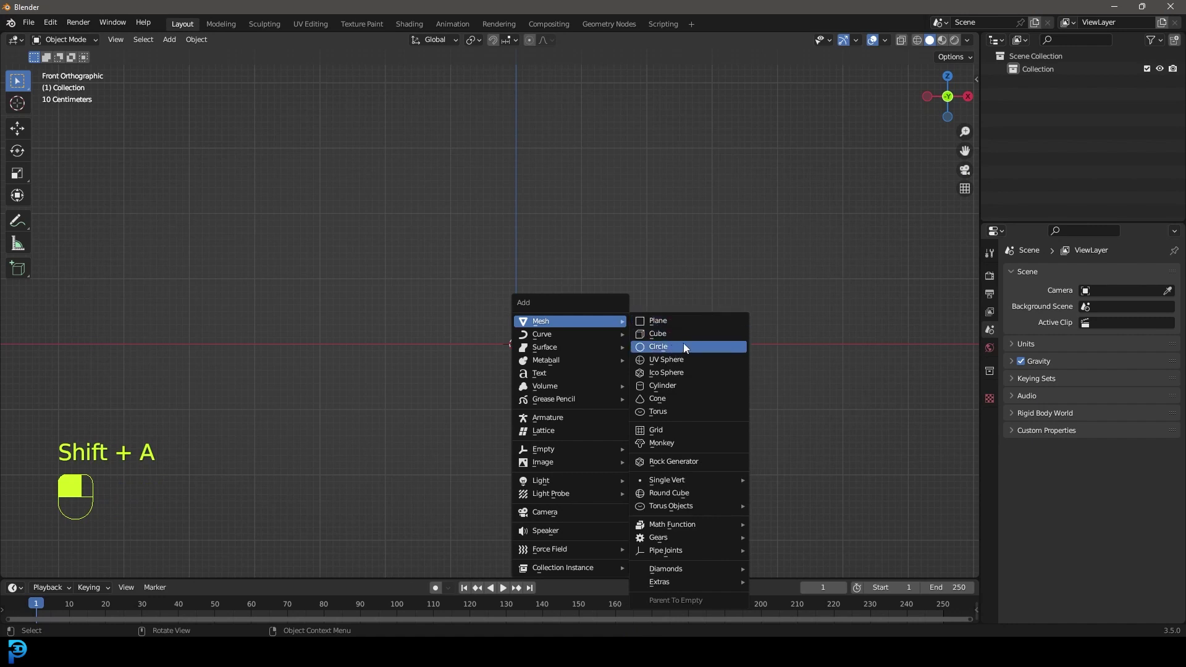
Step: Add a Circle mesh, delete its vertices down to one left-edge point and begin extruding it up along Z
{"action": "key", "text": "Tab"}
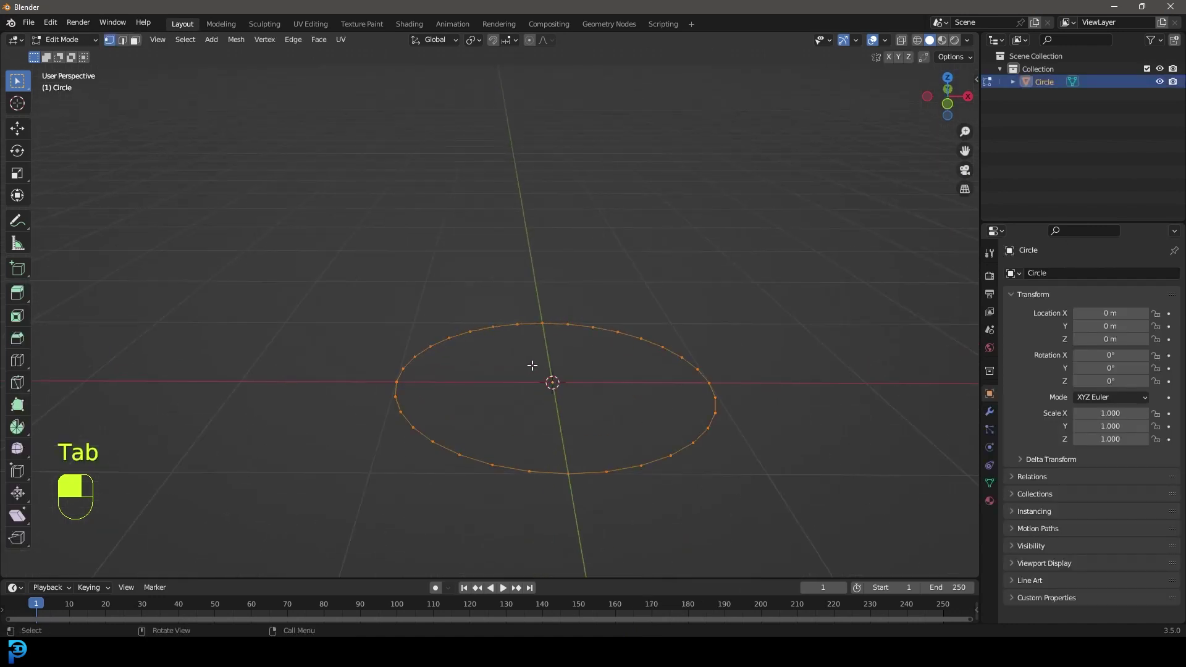
{"action": "key", "text": "KP_7"}
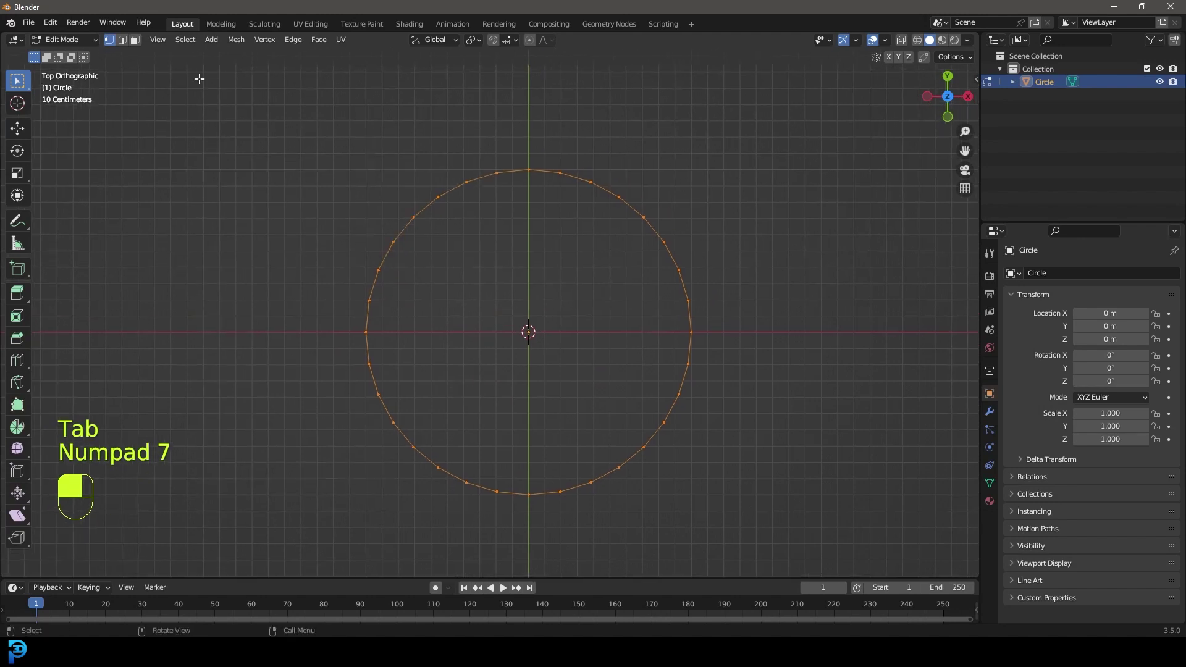
{"action": "key", "text": "x"}
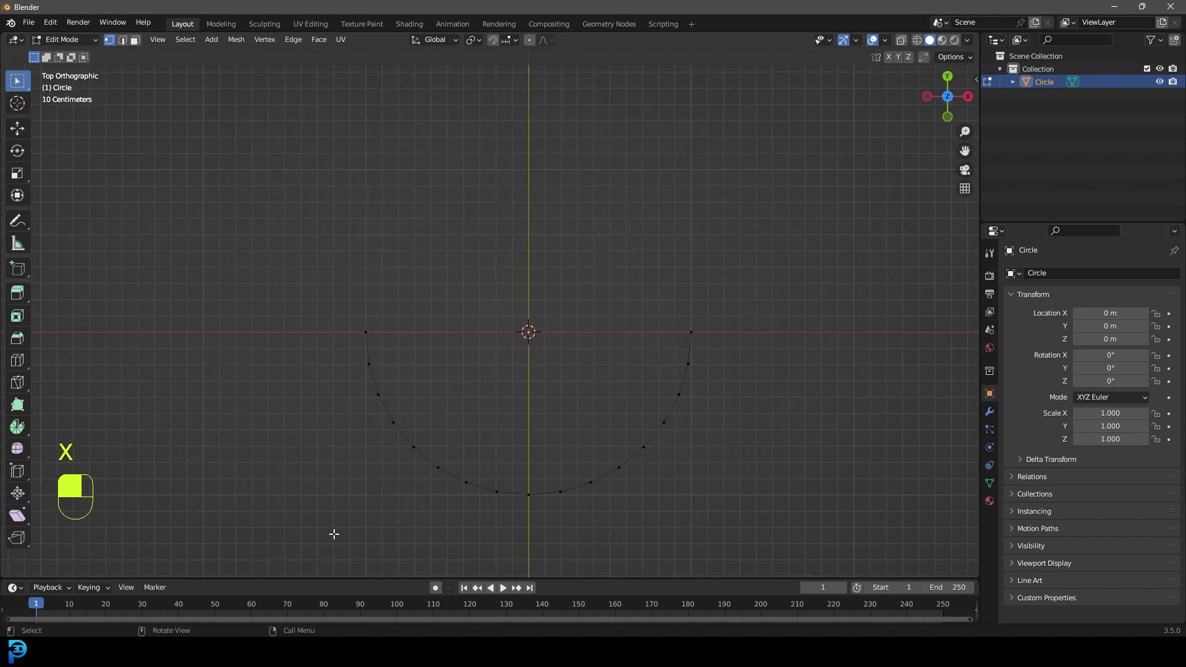
{"action": "key", "text": "x"}
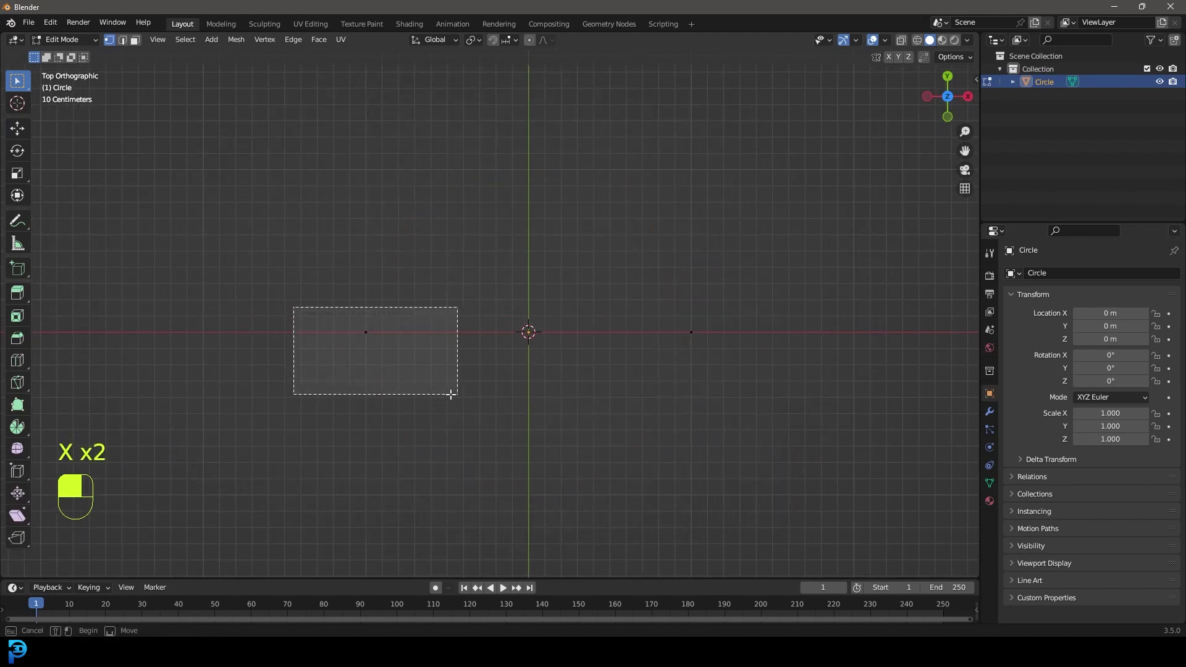
{"action": "key", "text": "x"}
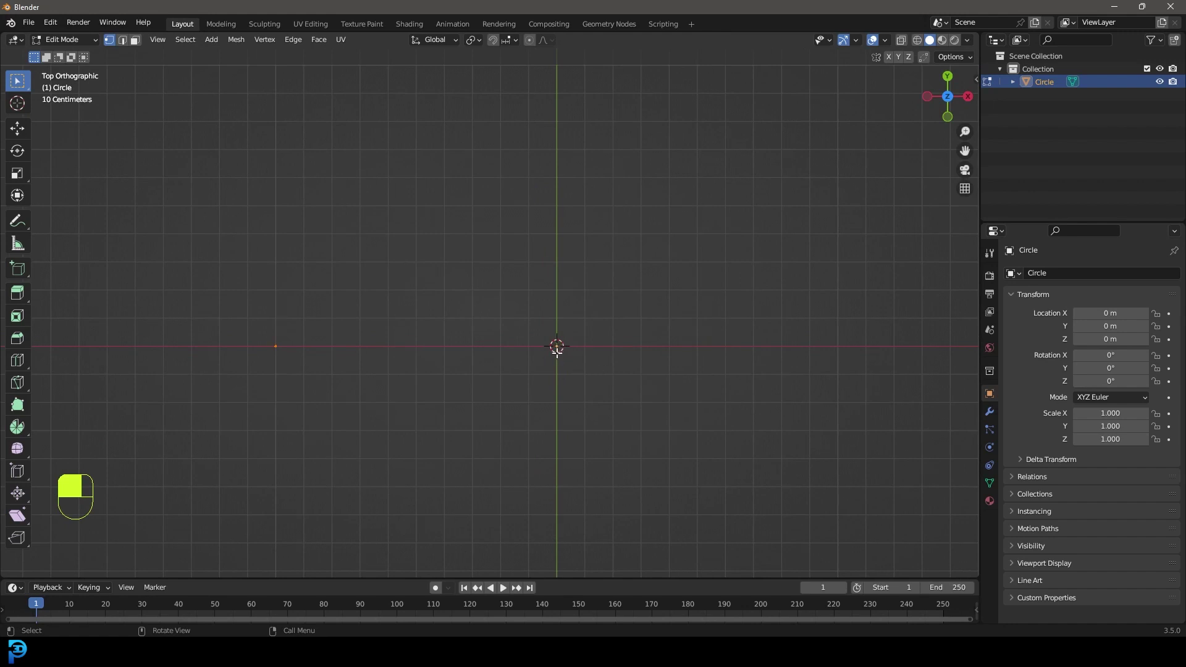
{"action": "key", "text": "KP_1"}
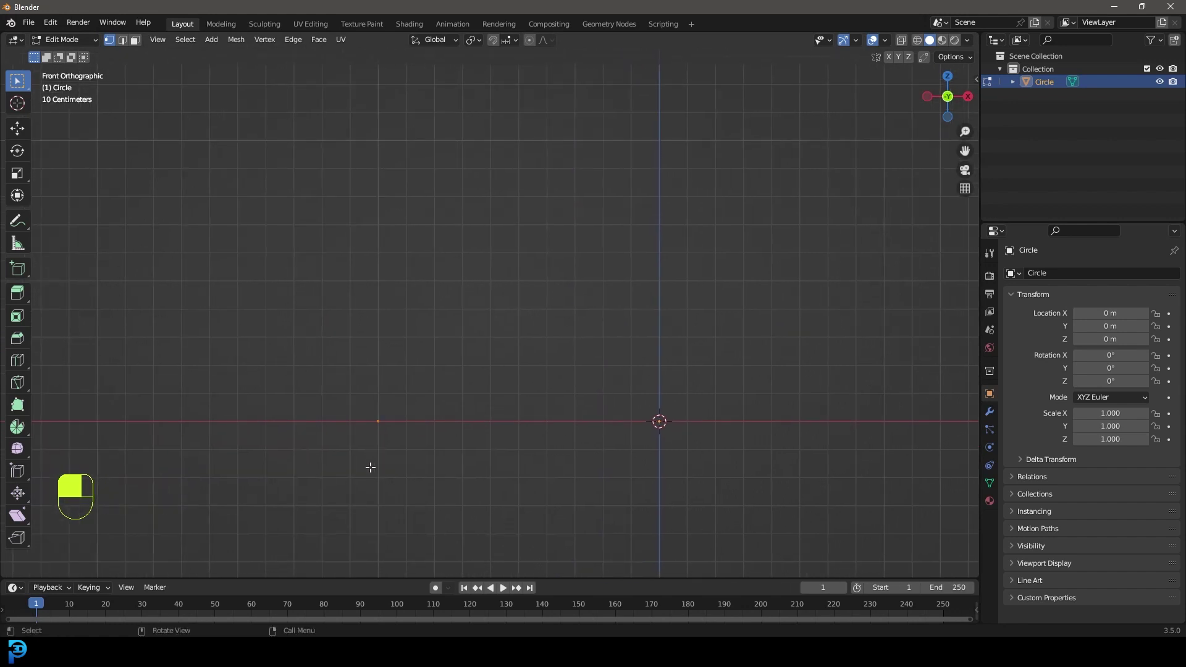
{"action": "key", "text": "e"}
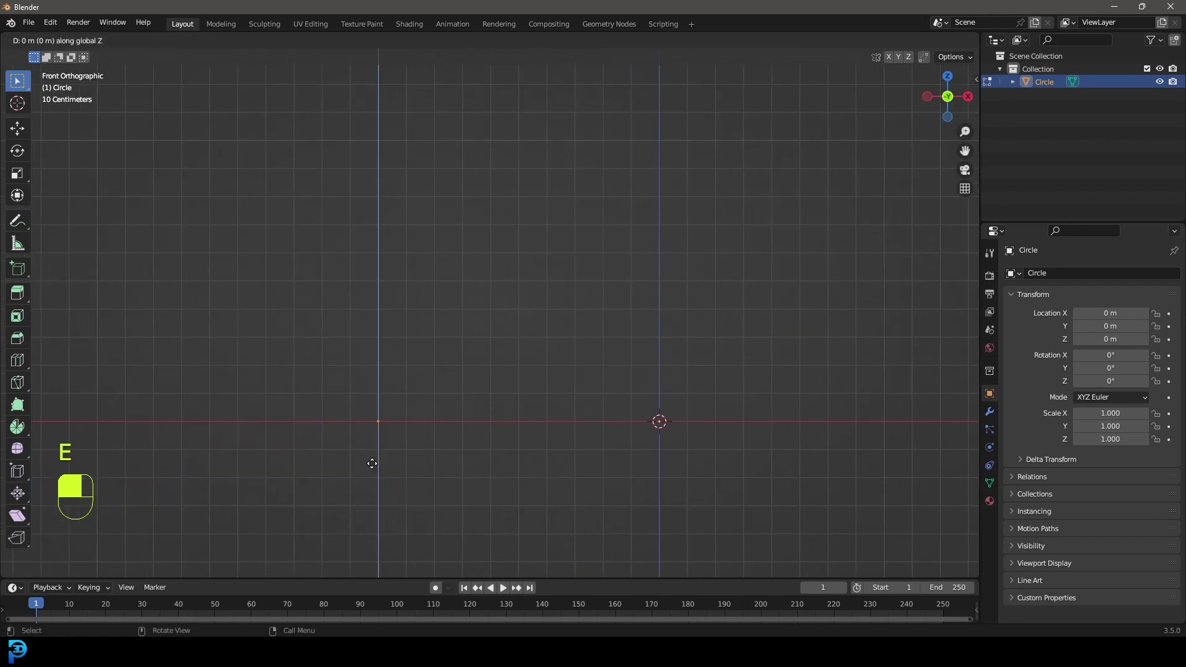
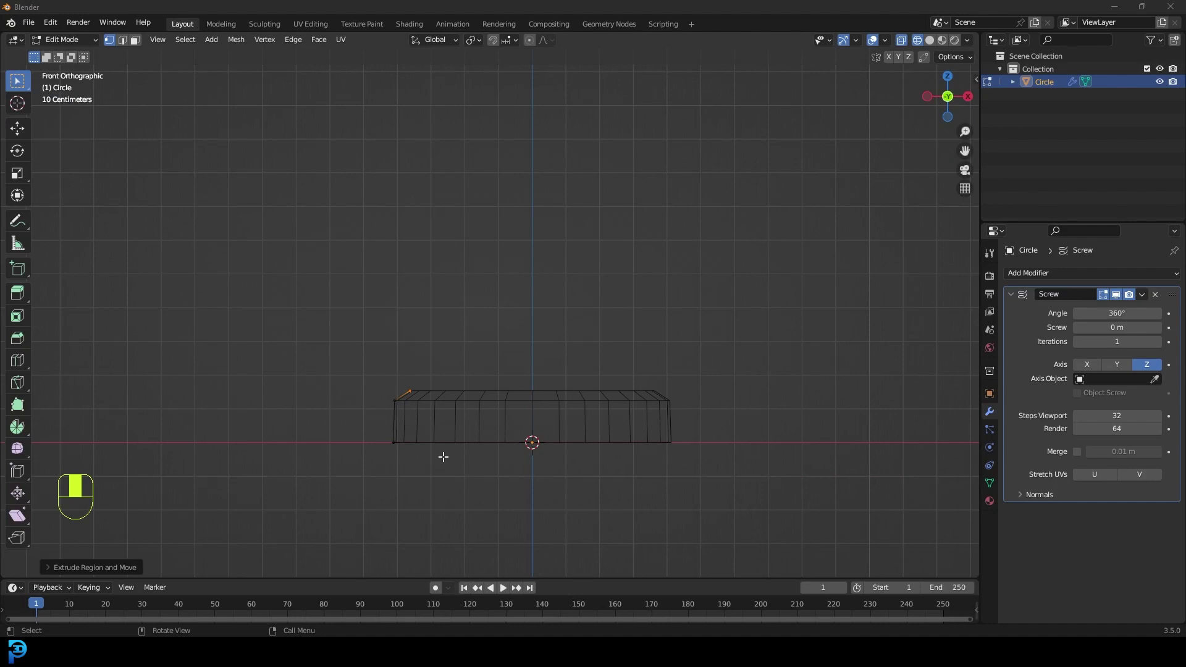
Step: Extrude the profile vertex into the pawn's stepped base, notch, body, shoulder, collar and narrow neck
{"action": "key", "text": "e"}
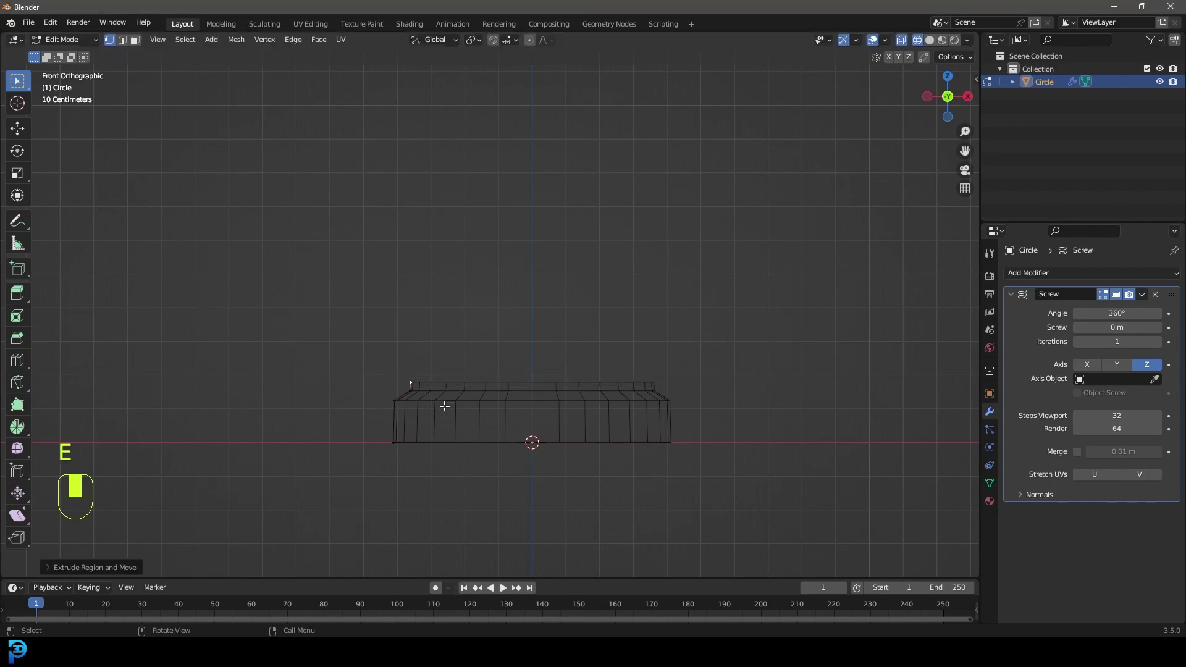
{"action": "key", "text": "e"}
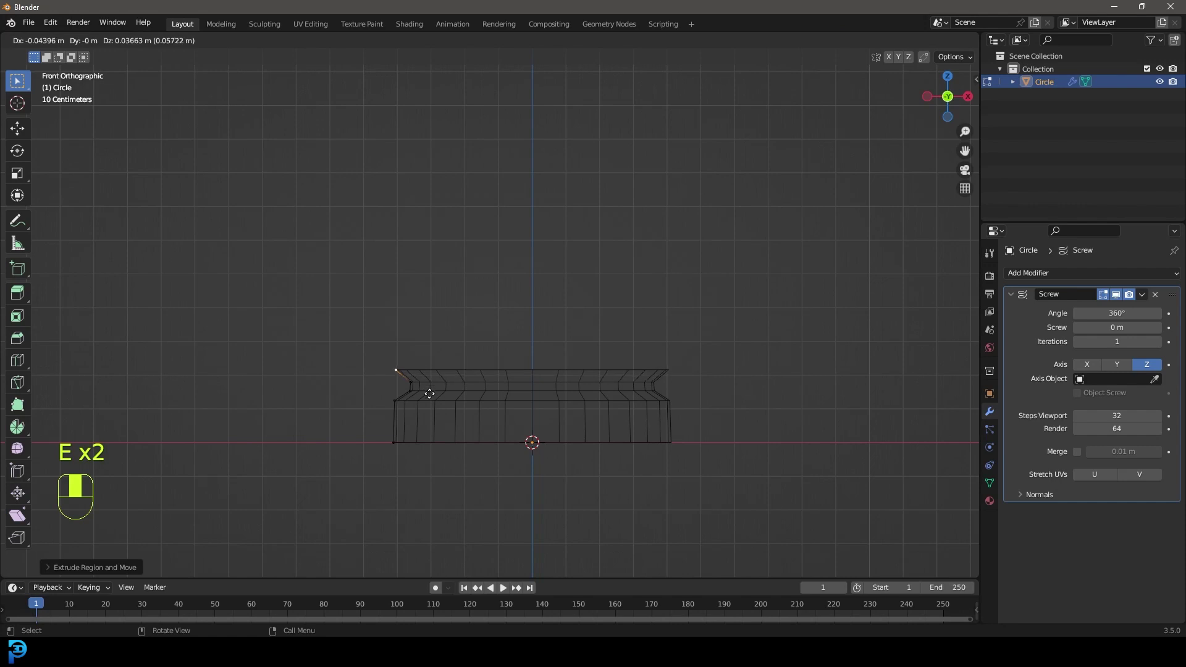
{"action": "key", "text": "e"}
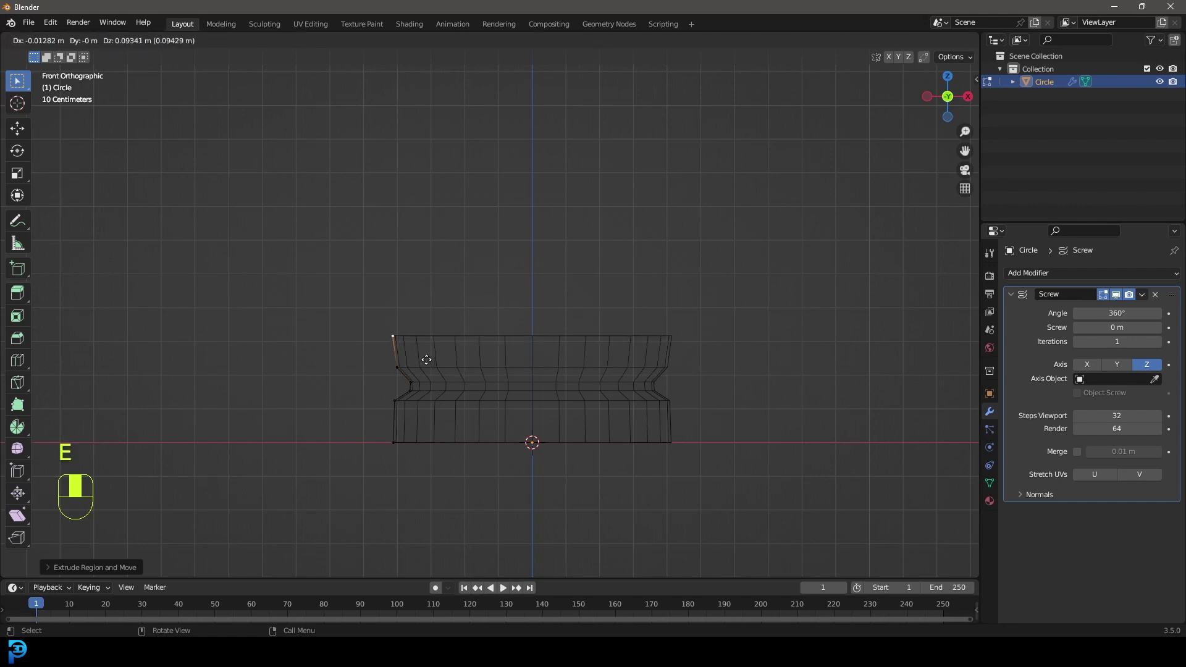
{"action": "key", "text": "e"}
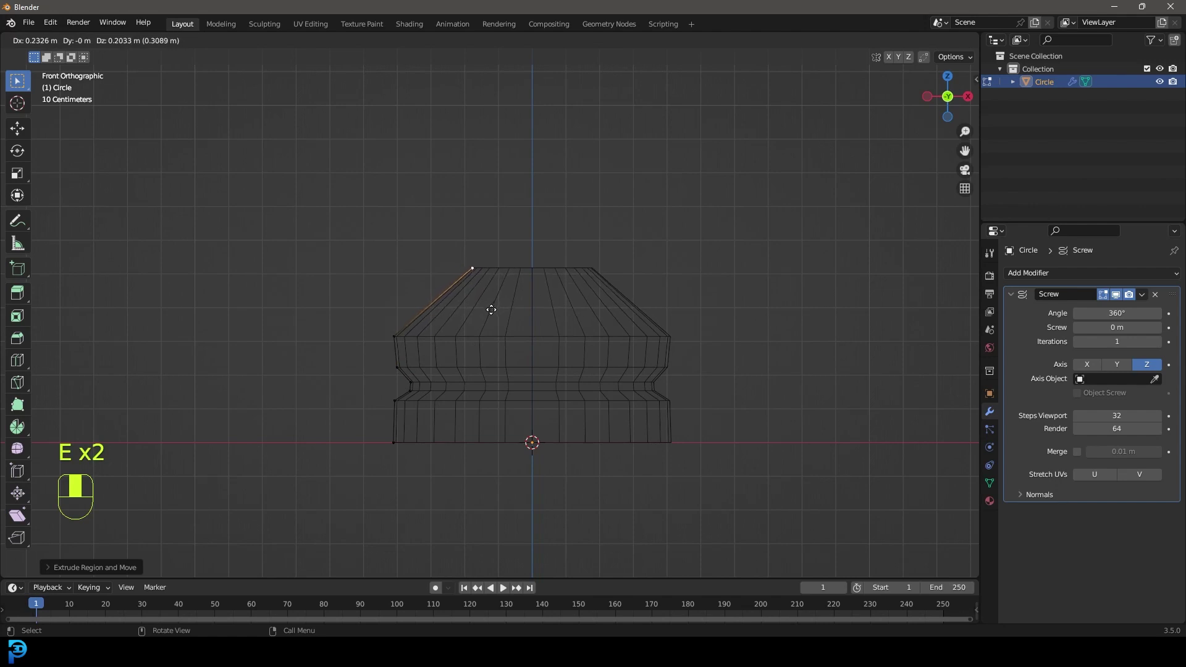
{"action": "key", "text": "e"}
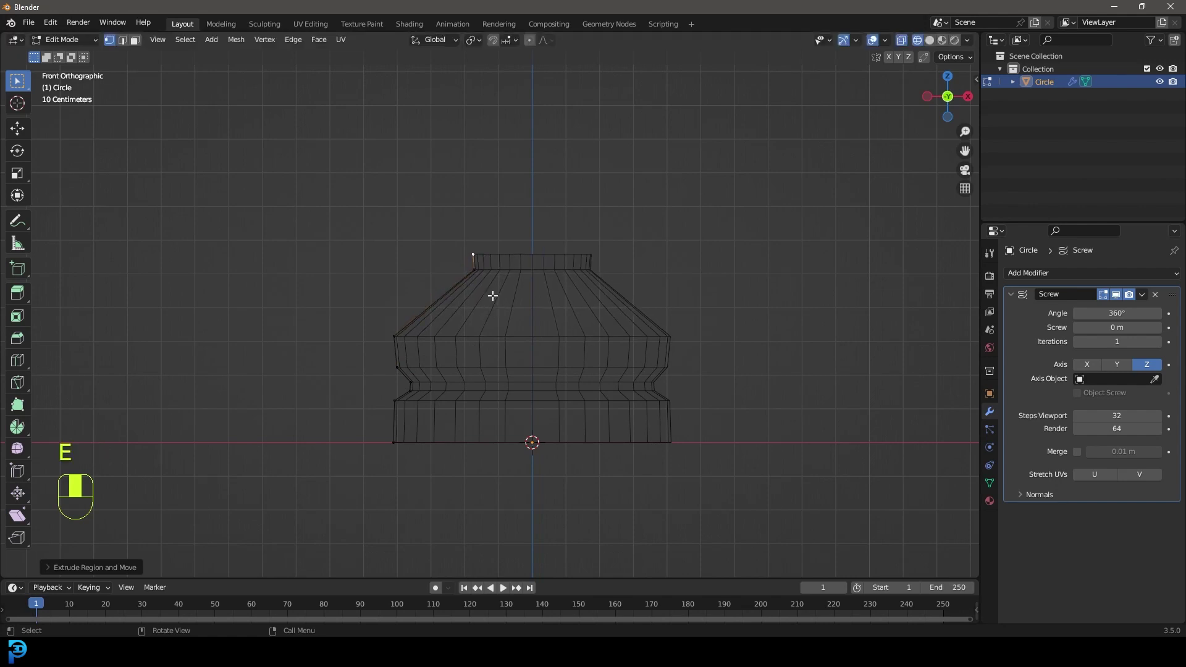
{"action": "key", "text": "e"}
{"action": "key", "text": "e"}
{"action": "key", "text": "e"}
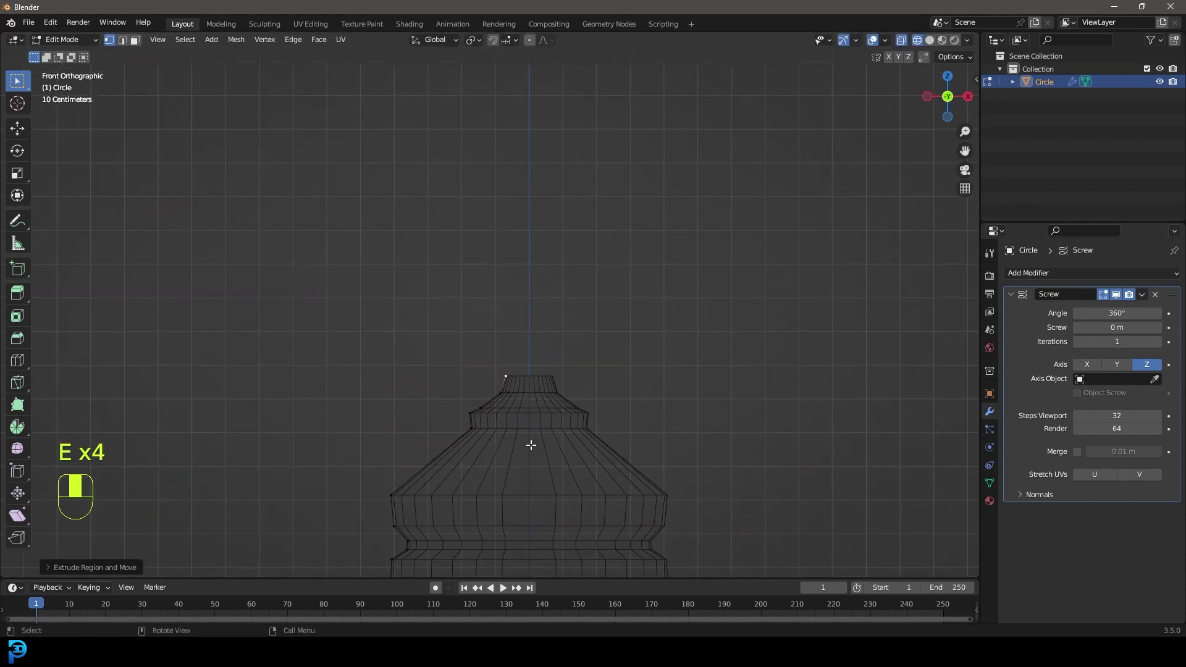
{"action": "key", "text": "e"}
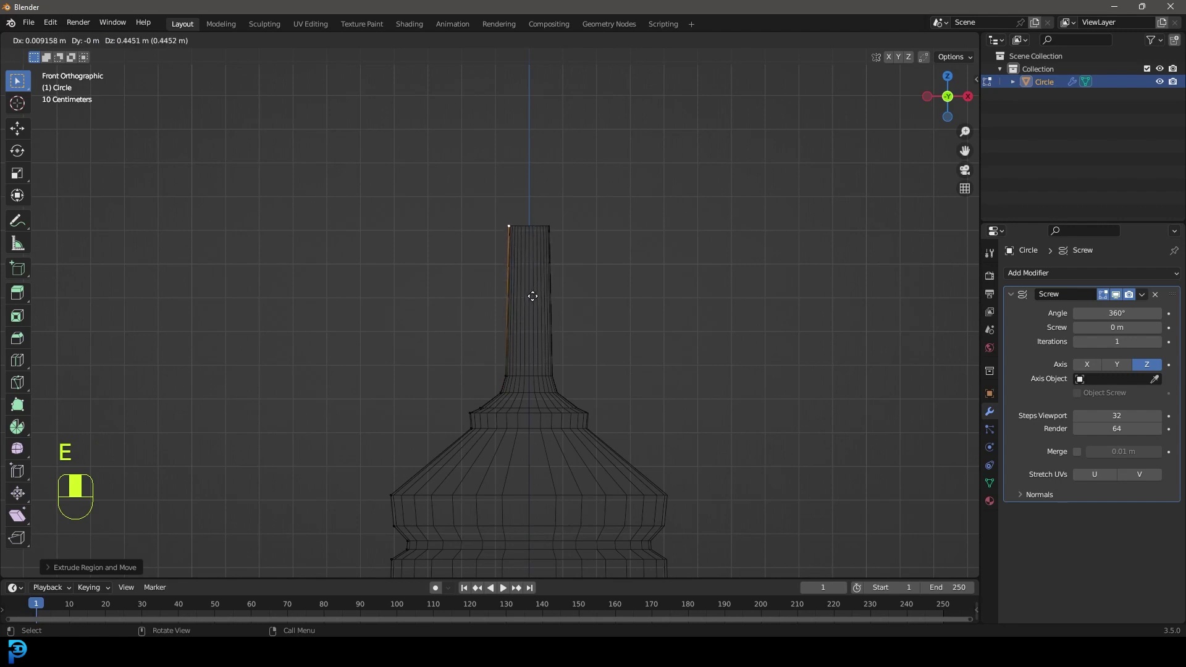
Step: Continue extruding small segments to round the profile over into the pawn's ball head
{"action": "left_click_drag", "start_coordinate": [428, 453], "coordinate": [587, 395]}
{"action": "key", "text": "g"}
{"action": "left_click_drag", "start_coordinate": [587, 395], "coordinate": [631, 215]}
{"action": "left_click_drag", "start_coordinate": [631, 215], "coordinate": [576, 376]}
{"action": "key", "text": "e"}
{"action": "left_click_drag", "start_coordinate": [576, 376], "coordinate": [550, 291]}
{"action": "key", "text": "e"}
{"action": "key", "text": "e"}
{"action": "key", "text": "e"}
{"action": "key", "text": "e"}
{"action": "key", "text": "e"}
{"action": "key", "text": "e"}
{"action": "key", "text": "e"}
{"action": "key", "text": "e"}
{"action": "key", "text": "e"}
{"action": "key", "text": "e"}
{"action": "key", "text": "e"}
Step: Nudge the last head vertex into place, leave edit mode to view the finished pawn and duplicate it
{"action": "left_click", "coordinate": [550, 291]}
{"action": "left_click_drag", "start_coordinate": [549, 291], "coordinate": [502, 329]}
{"action": "key", "text": "g"}
{"action": "key", "text": "Tab"}
{"action": "key", "text": "z"}
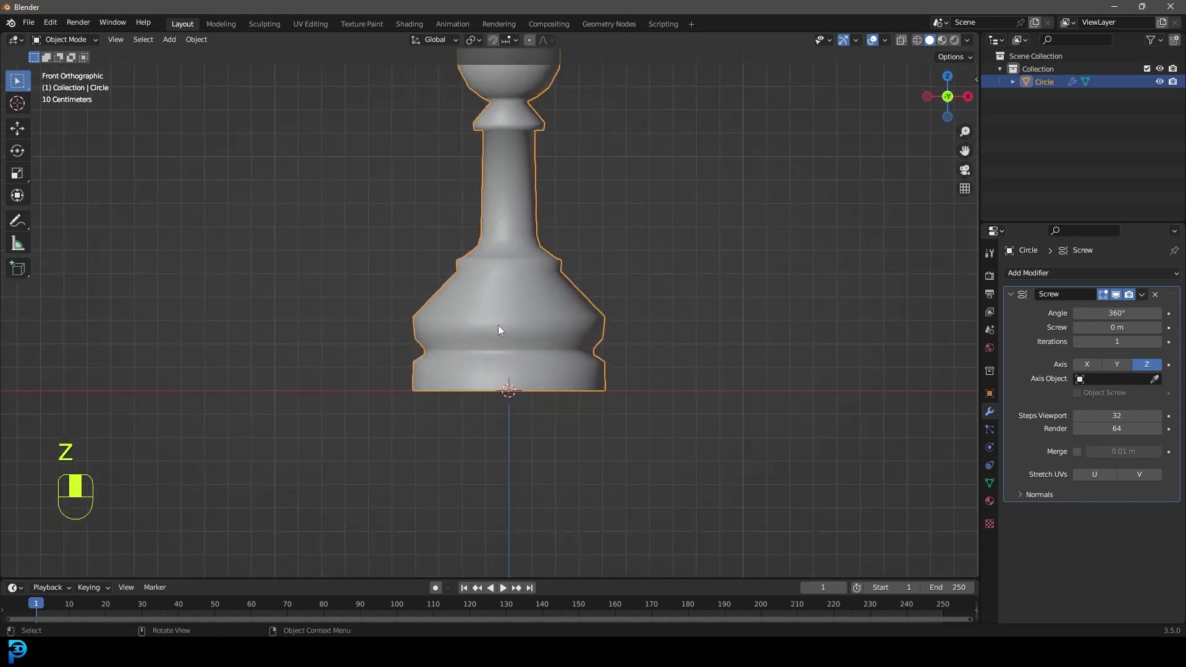
{"action": "key", "text": "Tab"}
{"action": "key", "text": "z"}
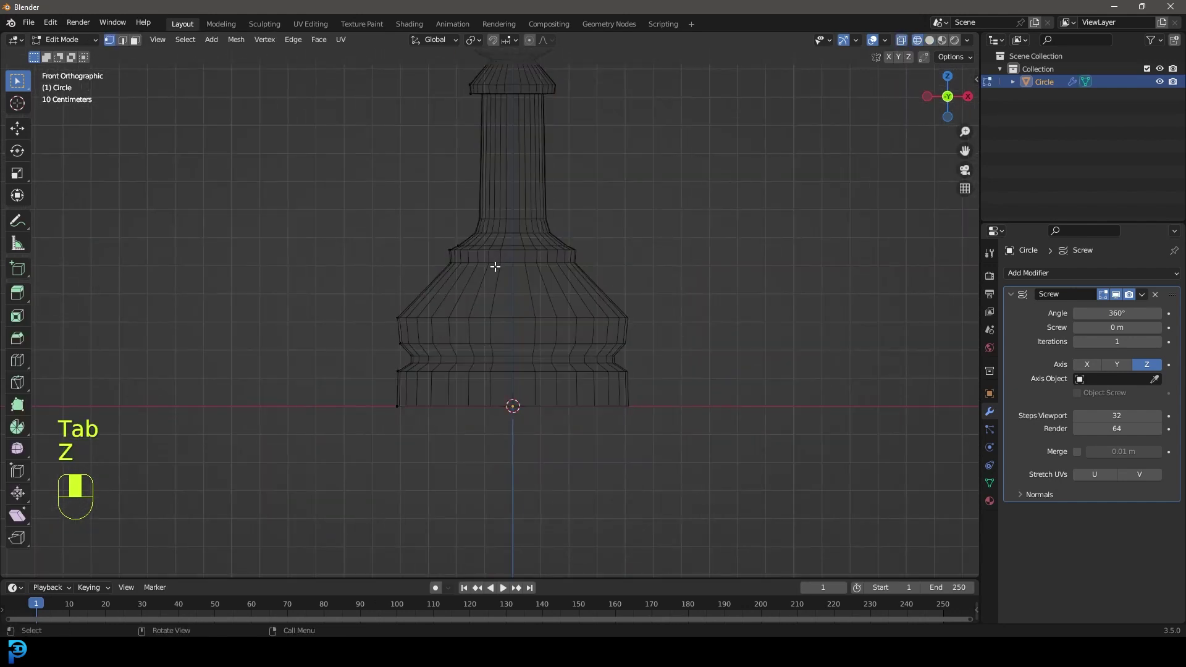
{"action": "key", "text": "Tab"}
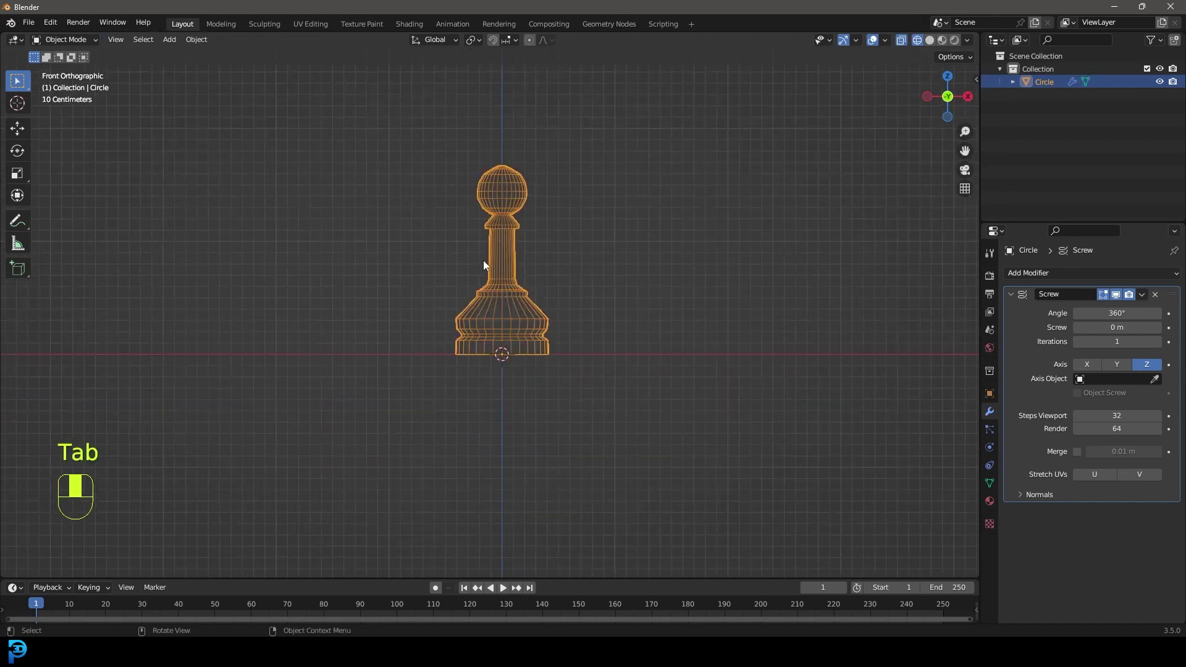
{"action": "key", "text": "shift+d"}
Step: Place the pawn copy beside the original along X and delete its ball-head vertices
{"action": "middle_click", "coordinate": [490, 253]}
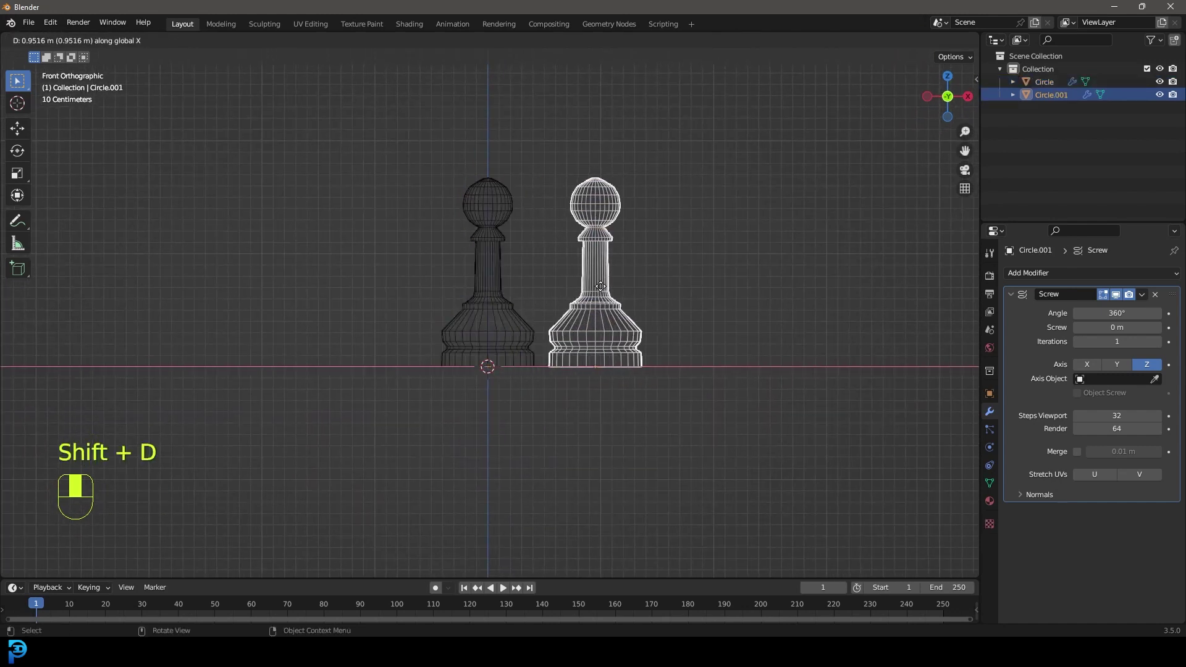
{"action": "left_click", "coordinate": [603, 238]}
{"action": "key", "text": "Tab"}
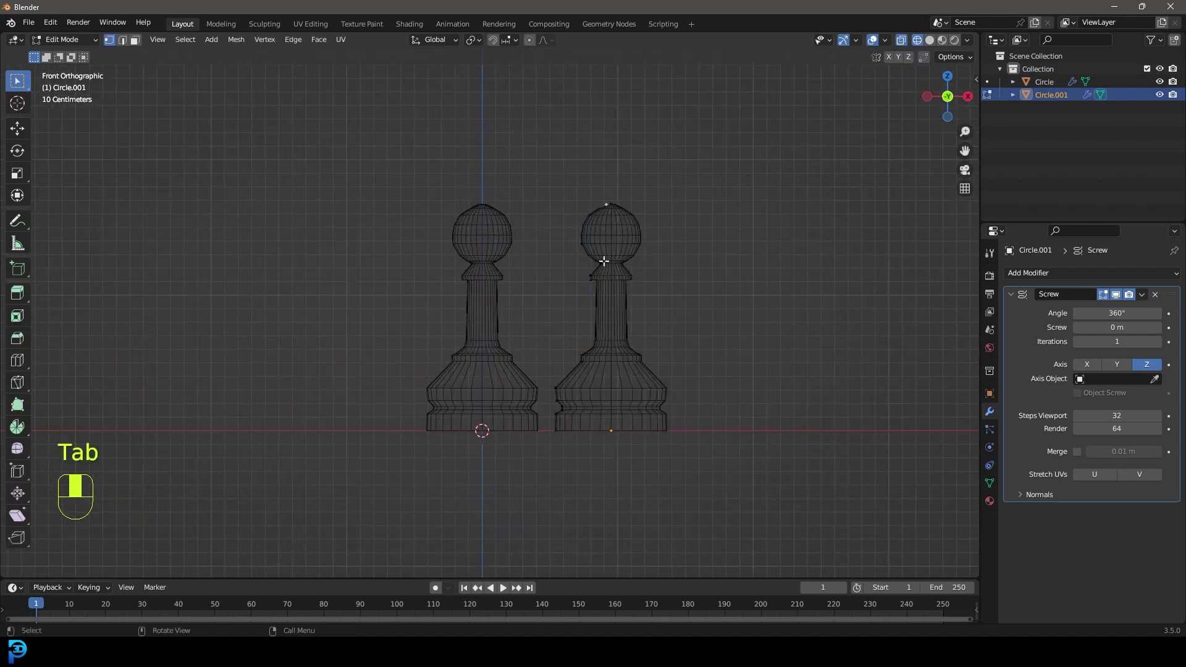
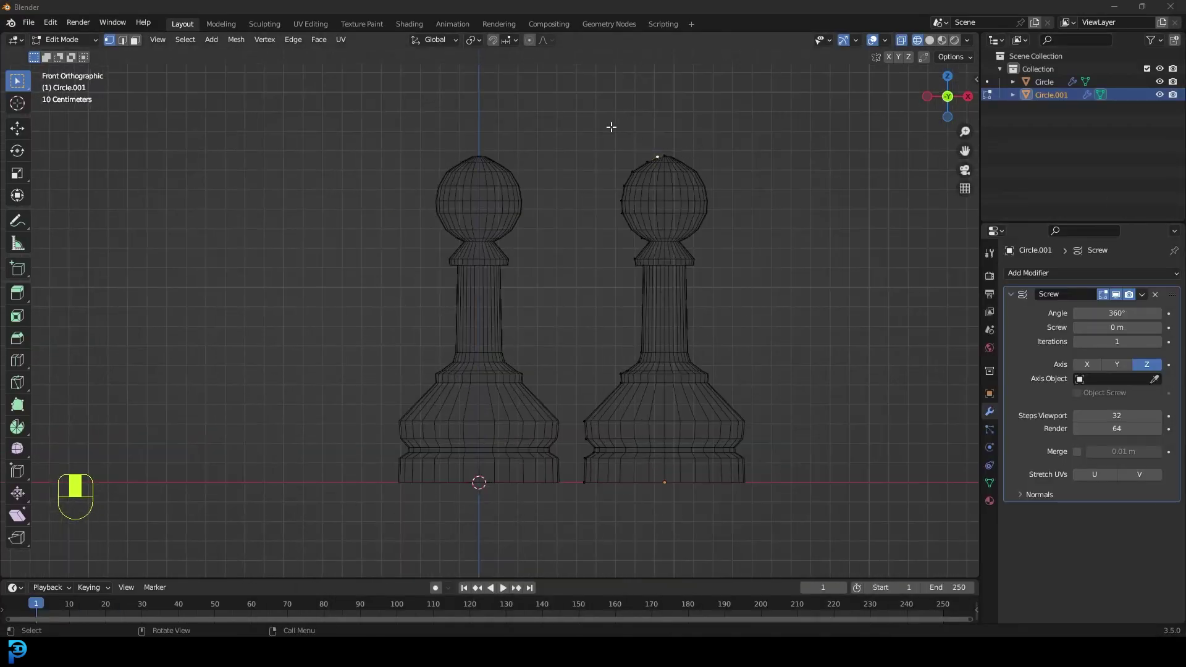
{"action": "left_click_drag", "start_coordinate": [811, 489], "coordinate": [591, 411]}
{"action": "key", "text": "x"}
Step: Reshape the copy's base points and extrude its top vertex upward into a tall tapering column
{"action": "left_click_drag", "start_coordinate": [591, 410], "coordinate": [577, 419]}
{"action": "left_click_drag", "start_coordinate": [578, 419], "coordinate": [598, 423]}
{"action": "key", "text": "g"}
{"action": "left_click_drag", "start_coordinate": [599, 424], "coordinate": [582, 371]}
{"action": "key", "text": "g"}
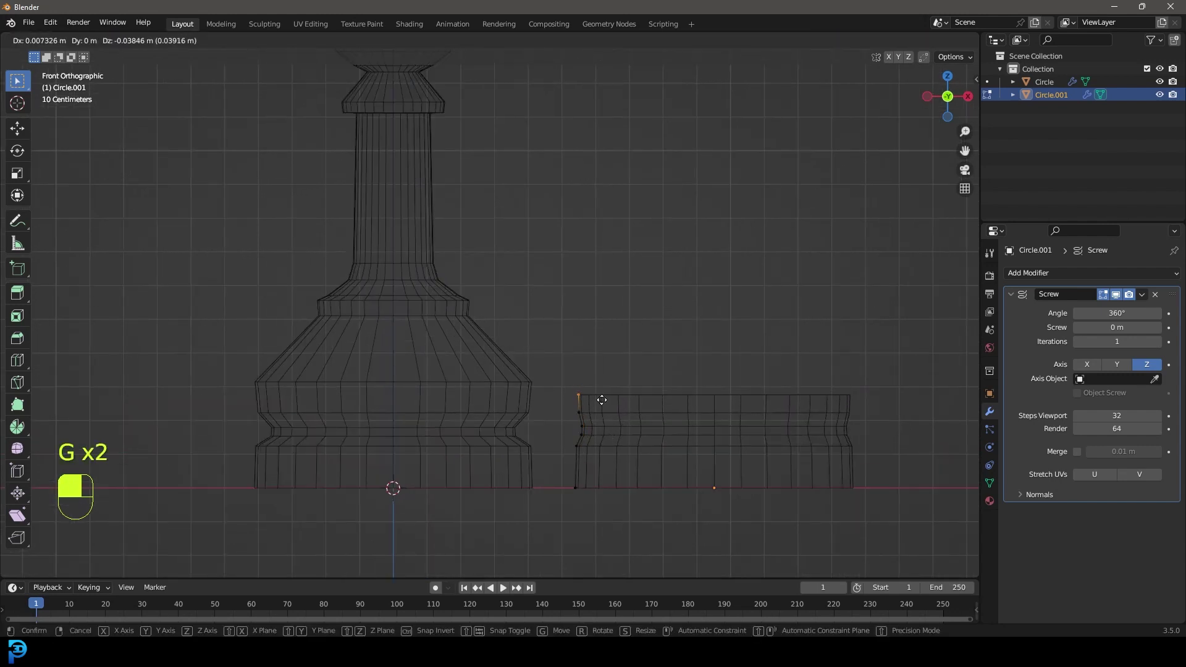
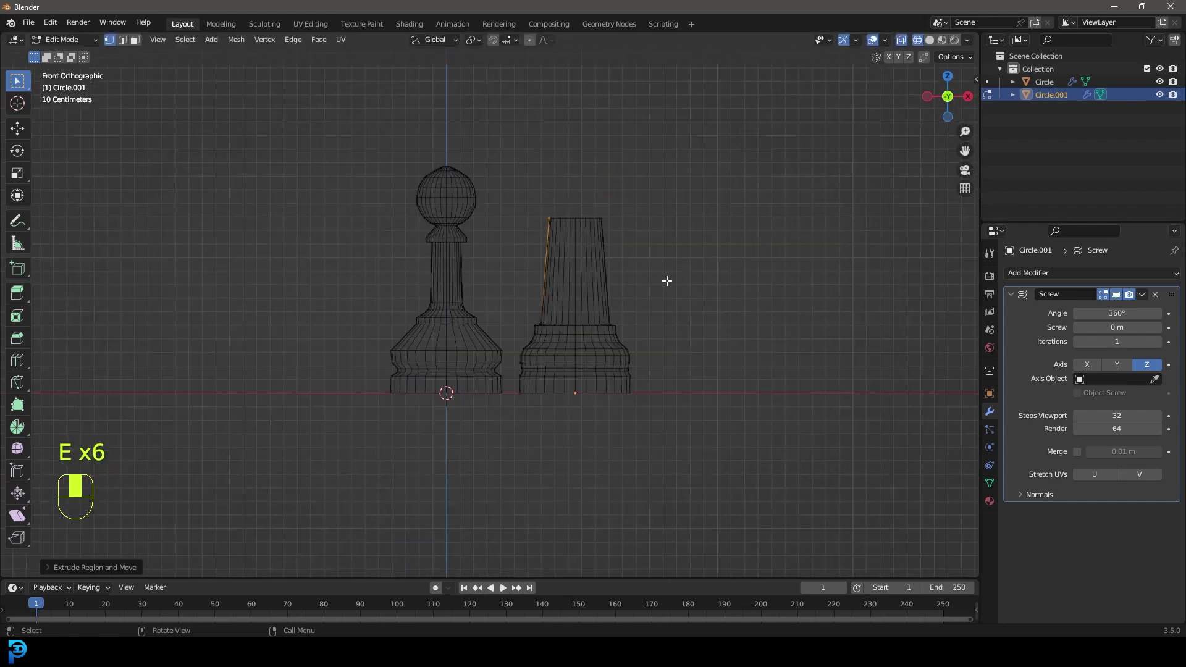
{"action": "key", "text": "g"}
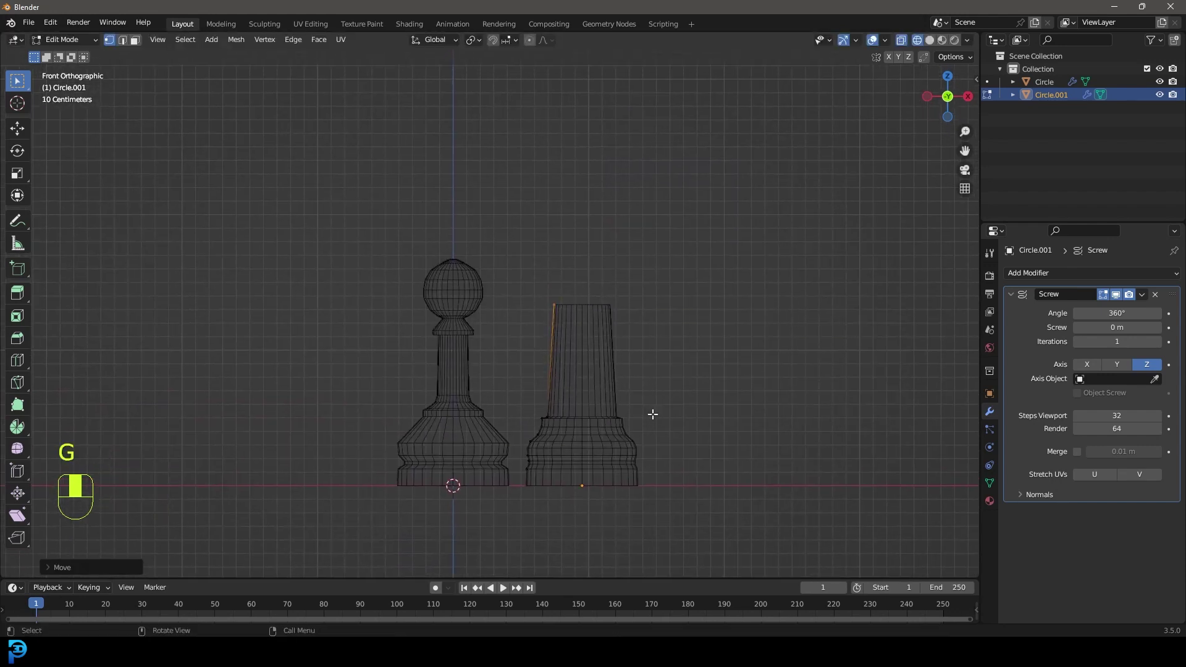
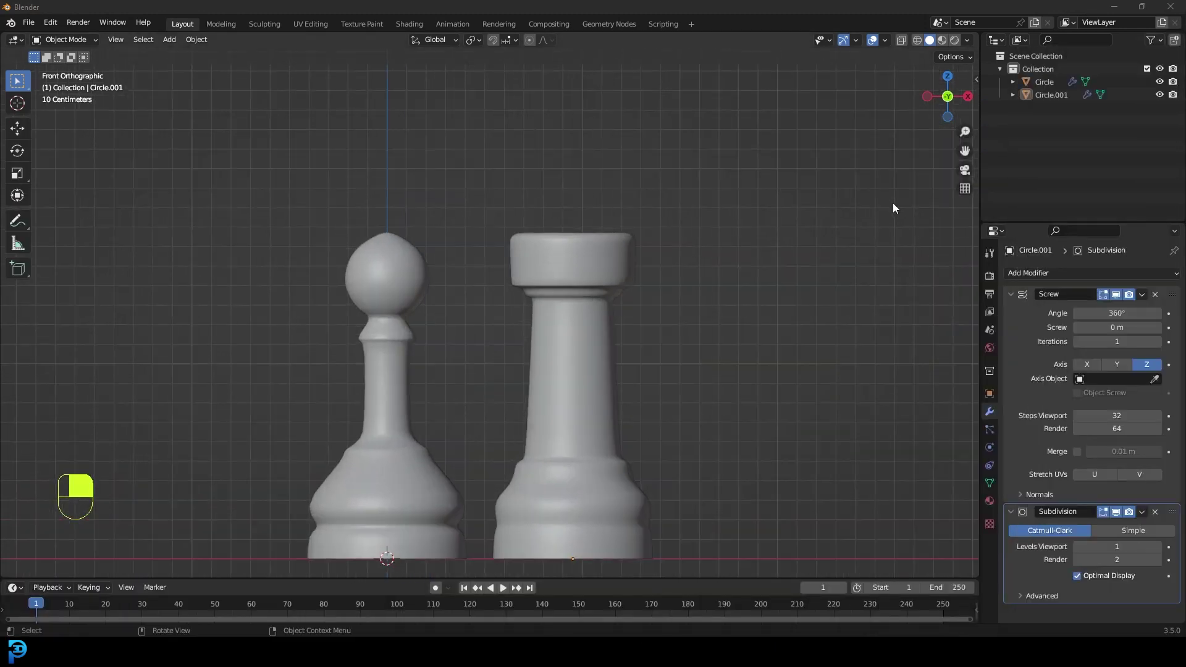
Step: Add a cube, flatten it into a thin slab and size and position it across the rook's top
{"action": "key", "text": "shift+a"}
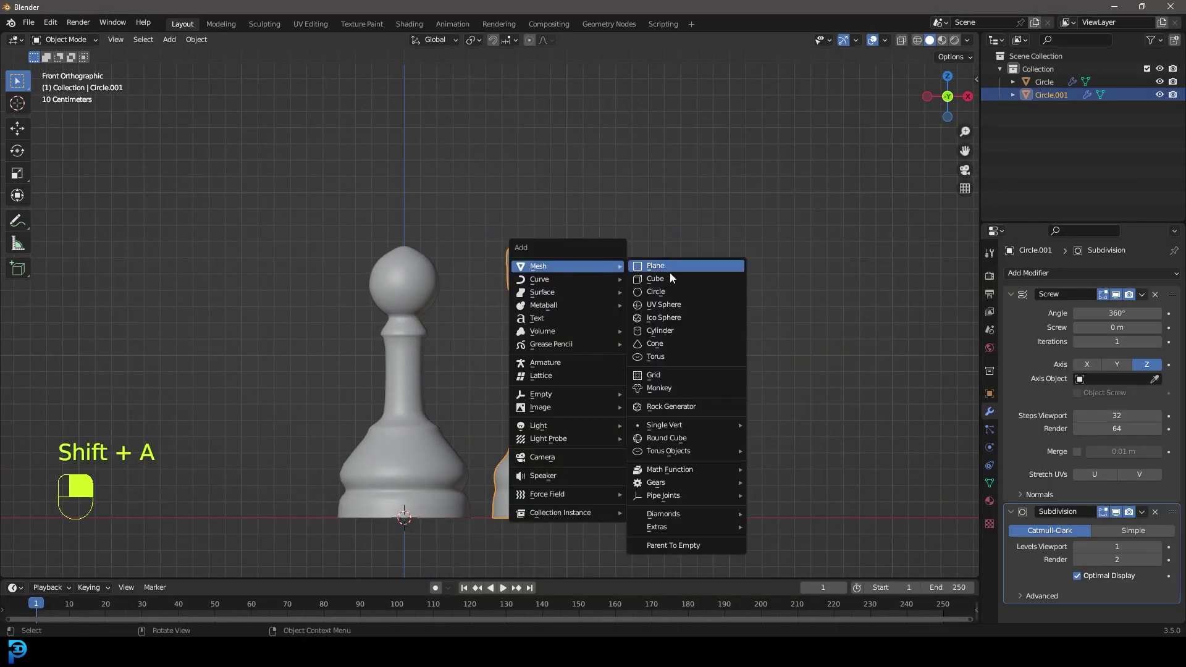
{"action": "key", "text": "g"}
{"action": "key", "text": "z"}
{"action": "key", "text": "s"}
{"action": "key", "text": "s"}
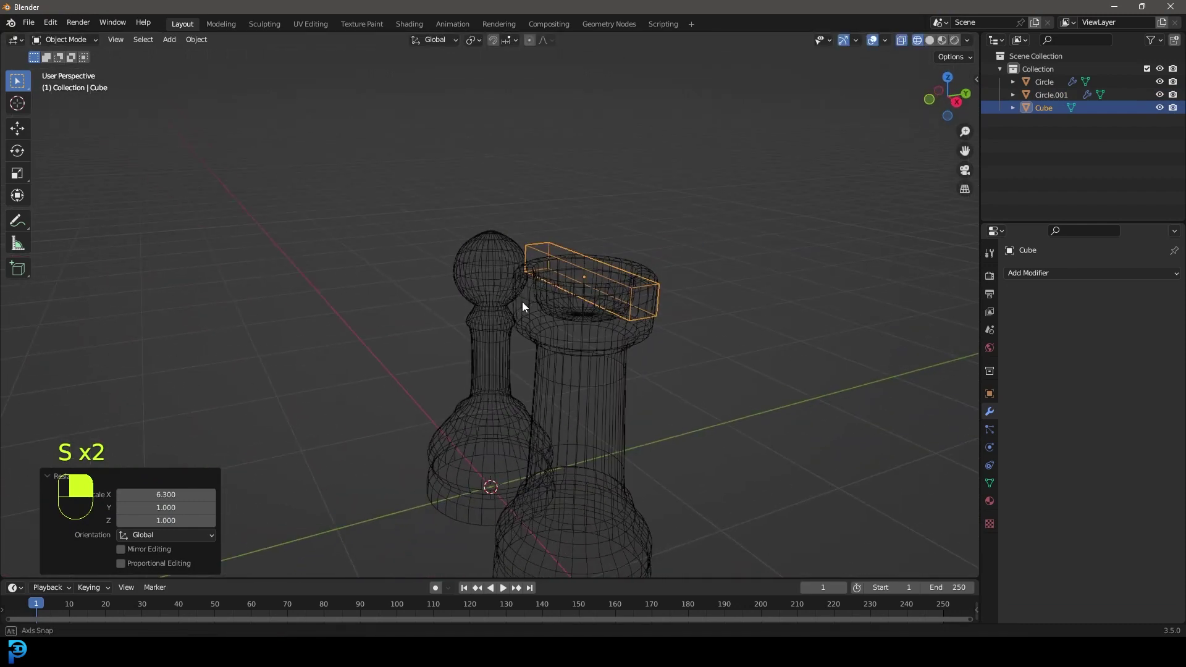
{"action": "key", "text": "z"}
{"action": "key", "text": "z"}
{"action": "key", "text": "s"}
{"action": "key", "text": "z"}
{"action": "key", "text": "s"}
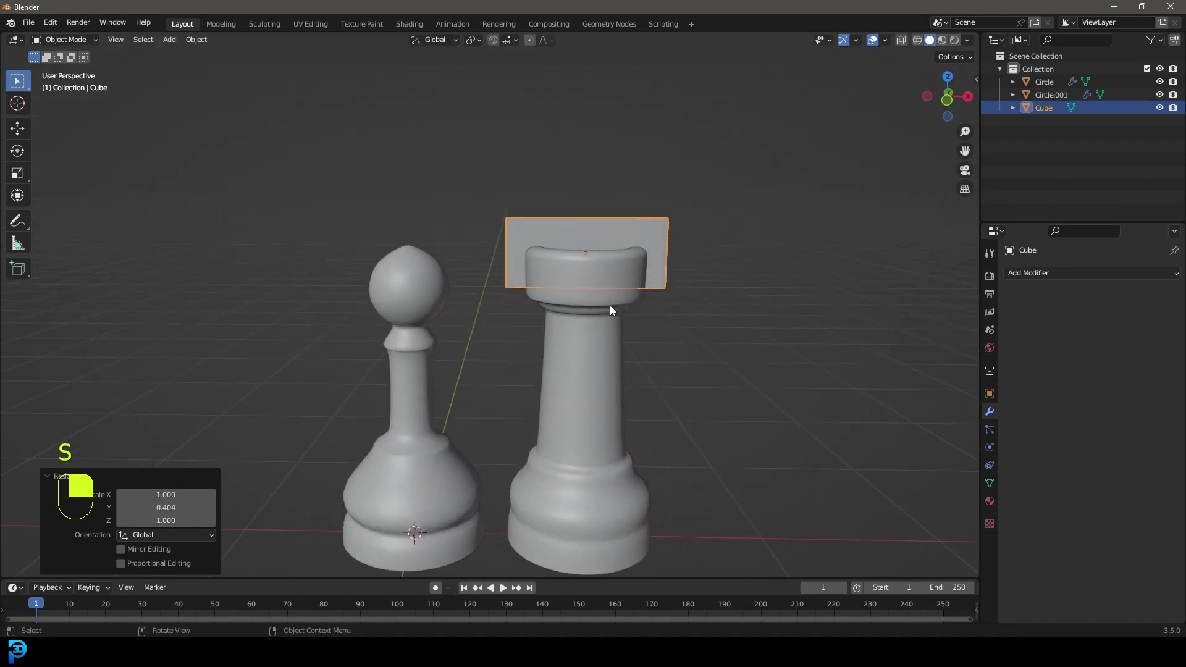
{"action": "key", "text": "g"}
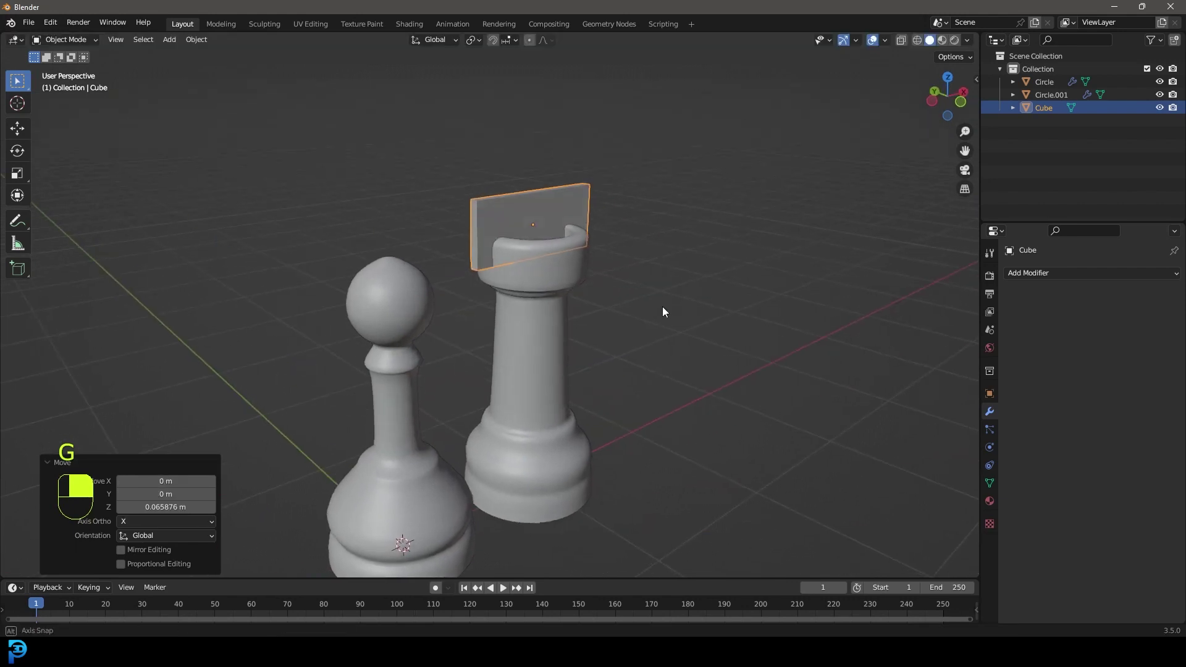
Step: In edit mode duplicate the slab and rotate the copy 90° on Z to form a cross-shaped cutter
{"action": "left_click_drag", "start_coordinate": [665, 315], "coordinate": [522, 240]}
{"action": "key", "text": "Tab"}
{"action": "key", "text": "shift+d"}
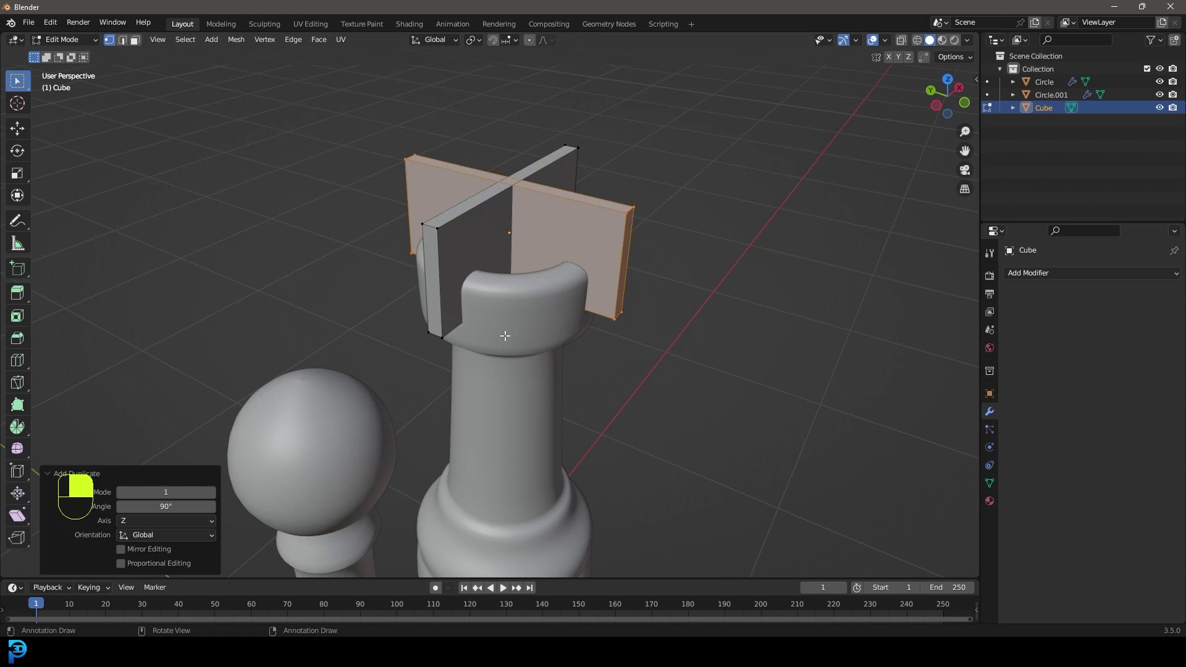
{"action": "key", "text": "Tab"}
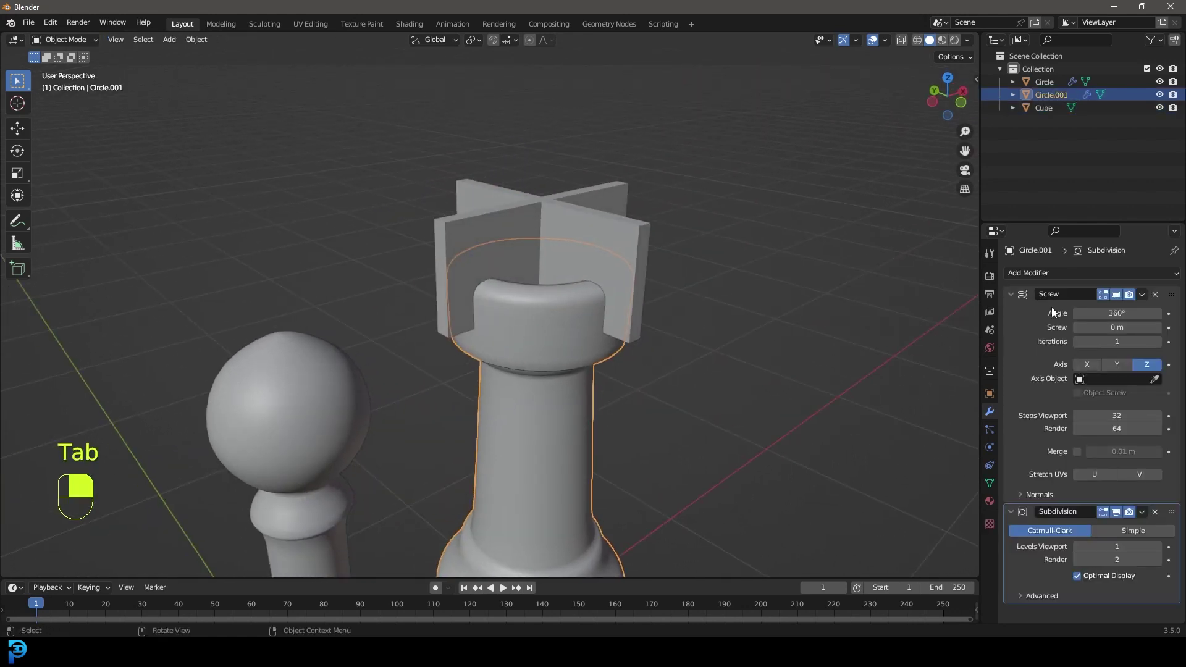
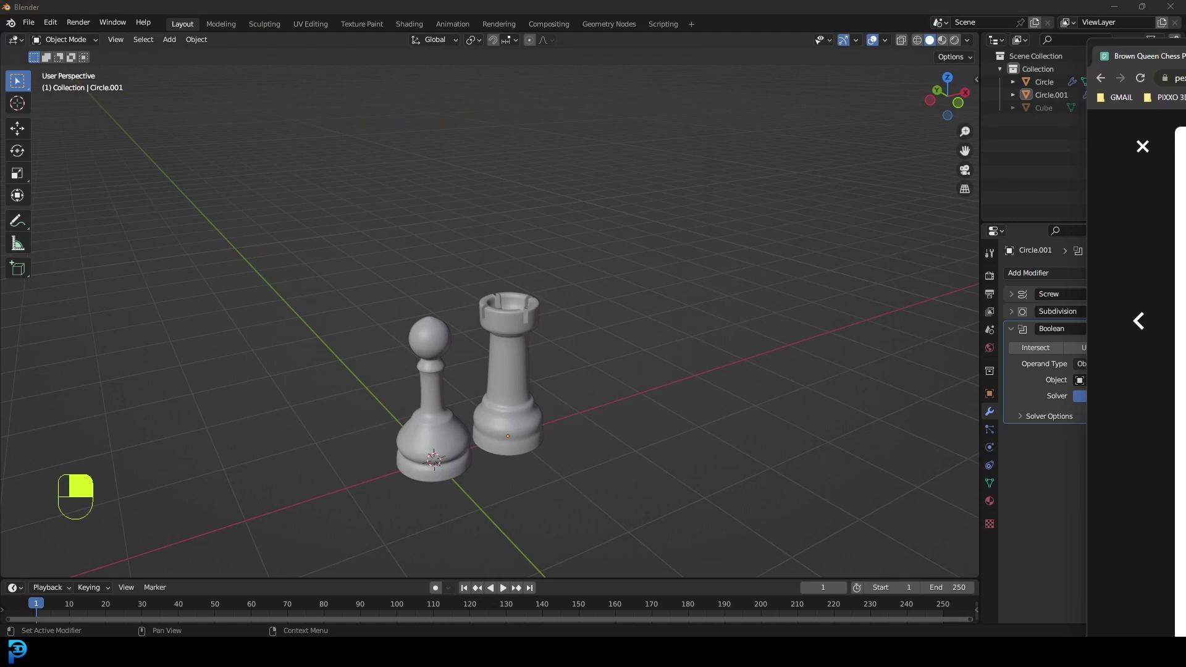
Step: In front view duplicate the pawn again and place the copy to its left, then enter its profile
{"action": "left_click_drag", "start_coordinate": [699, 281], "coordinate": [537, 374]}
{"action": "key", "text": "KP_1"}
{"action": "key", "text": "shift+d"}
{"action": "left_click_drag", "start_coordinate": [537, 374], "coordinate": [539, 412]}
{"action": "key", "text": "Tab"}
Step: Delete the copy's ball-head vertices and extrude its top point upward into a straight column
{"action": "key", "text": "z"}
{"action": "left_click_drag", "start_coordinate": [539, 413], "coordinate": [555, 439]}
{"action": "key", "text": "g"}
{"action": "left_click_drag", "start_coordinate": [555, 439], "coordinate": [543, 294]}
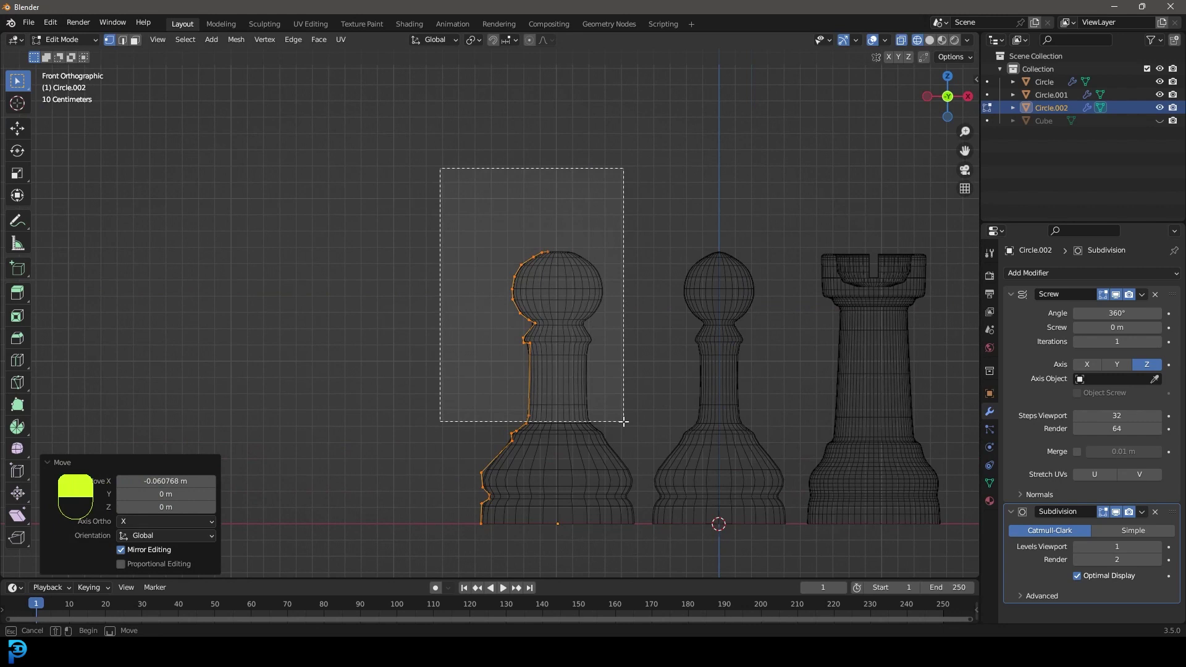
{"action": "key", "text": "x"}
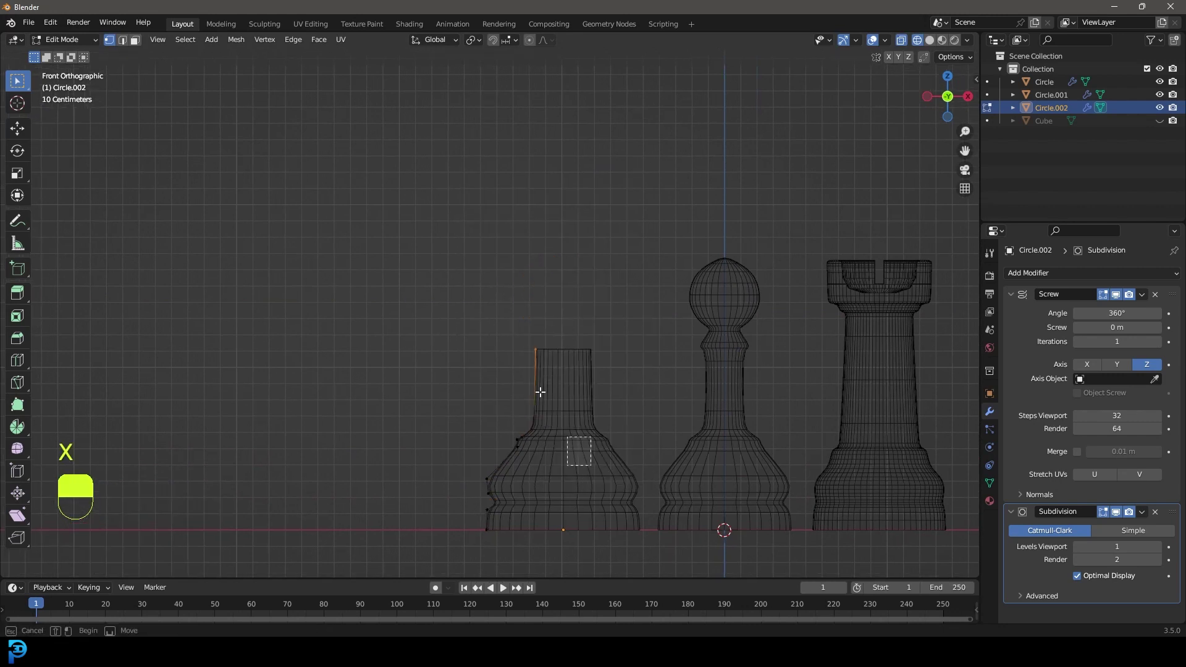
{"action": "key", "text": "g"}
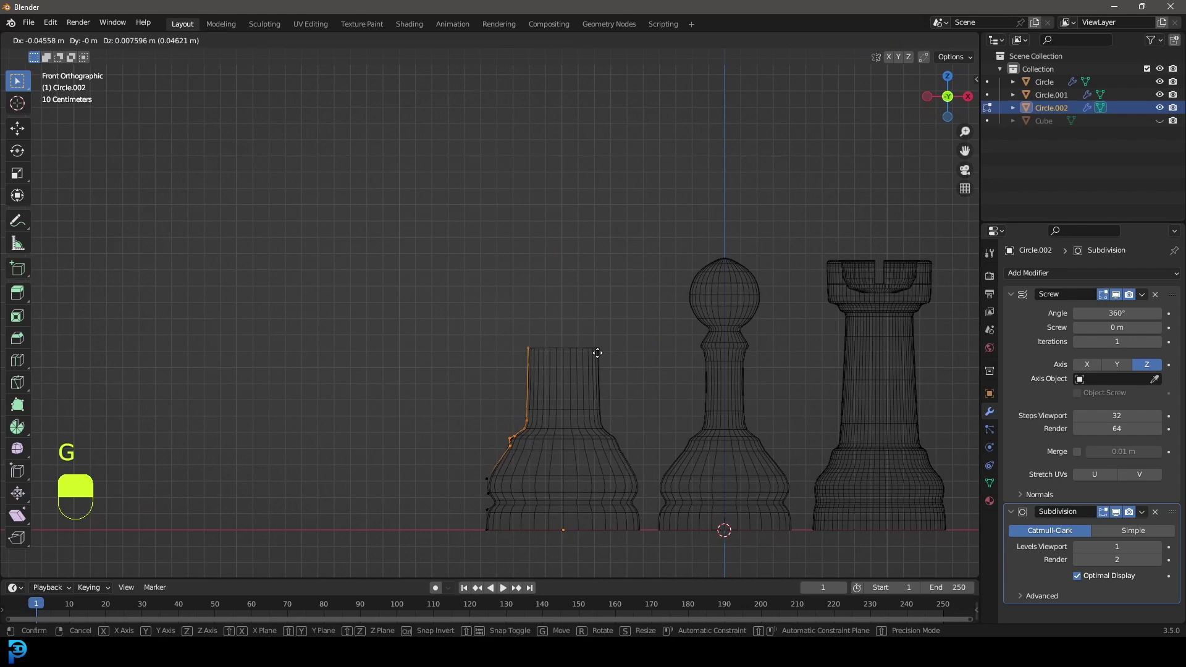
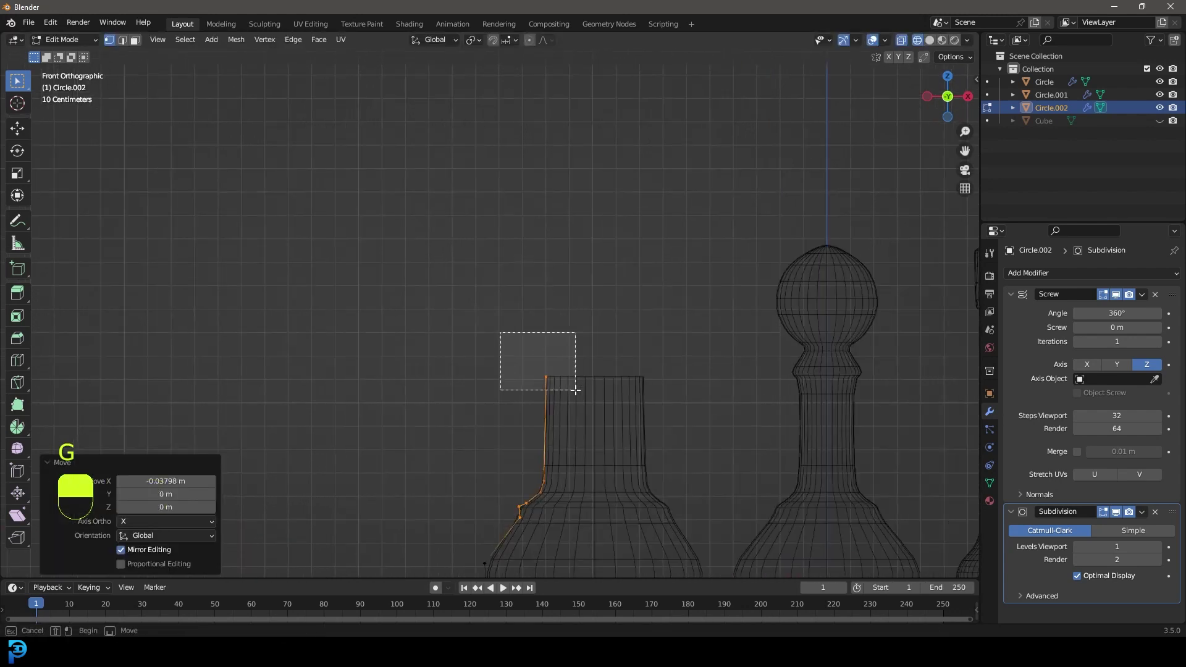
{"action": "key", "text": "e"}
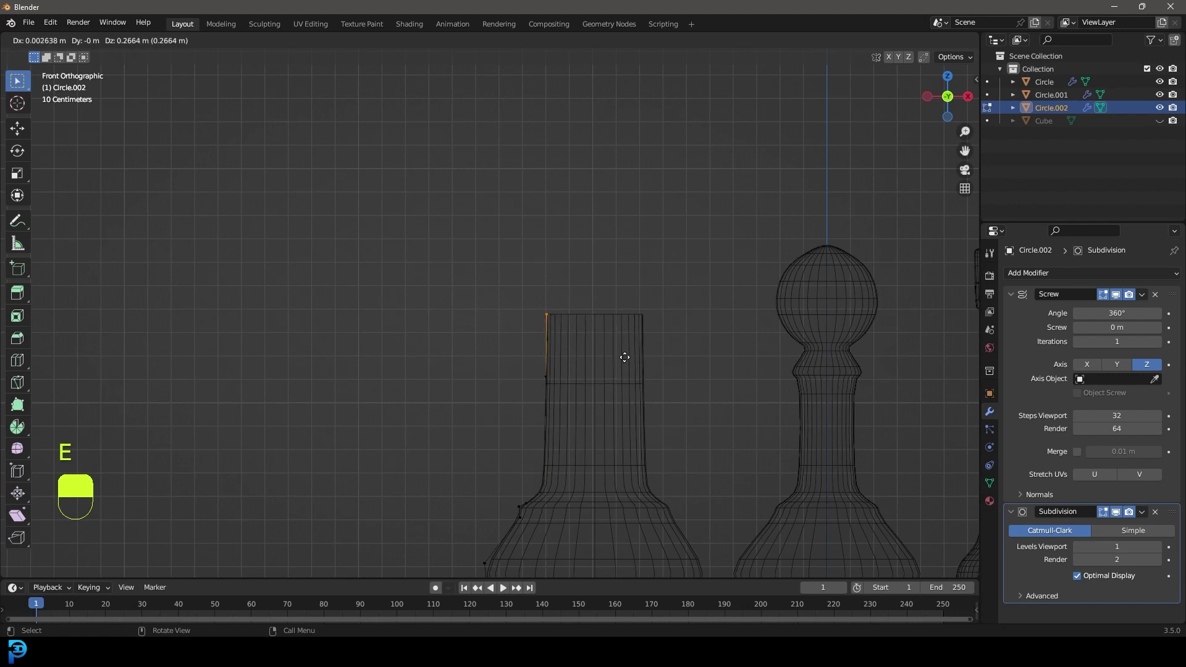
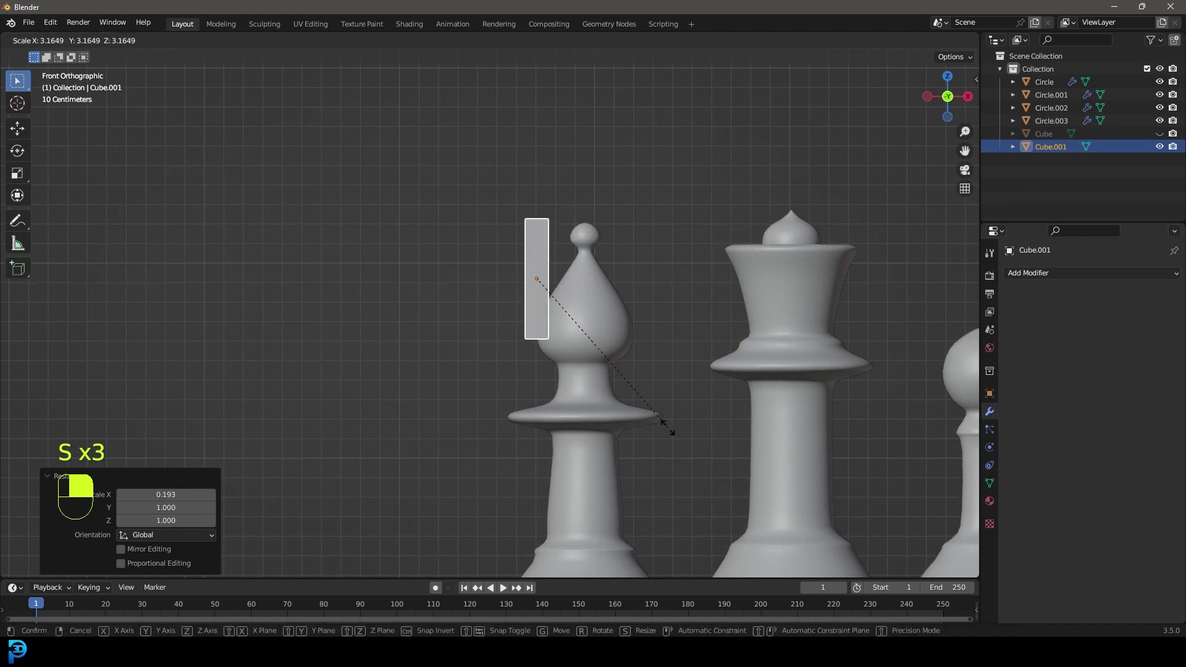
Step: Scale the new cube into a thin slab and tilt it diagonally across the bishop's head in front view
{"action": "key", "text": "s"}
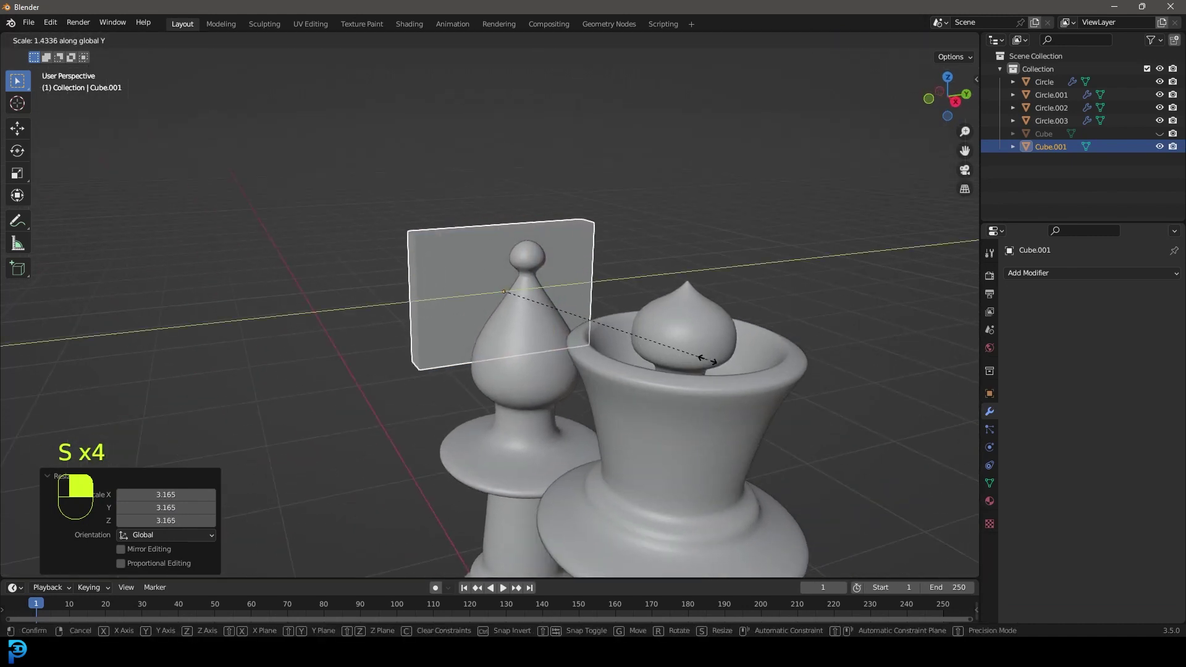
{"action": "key", "text": "s"}
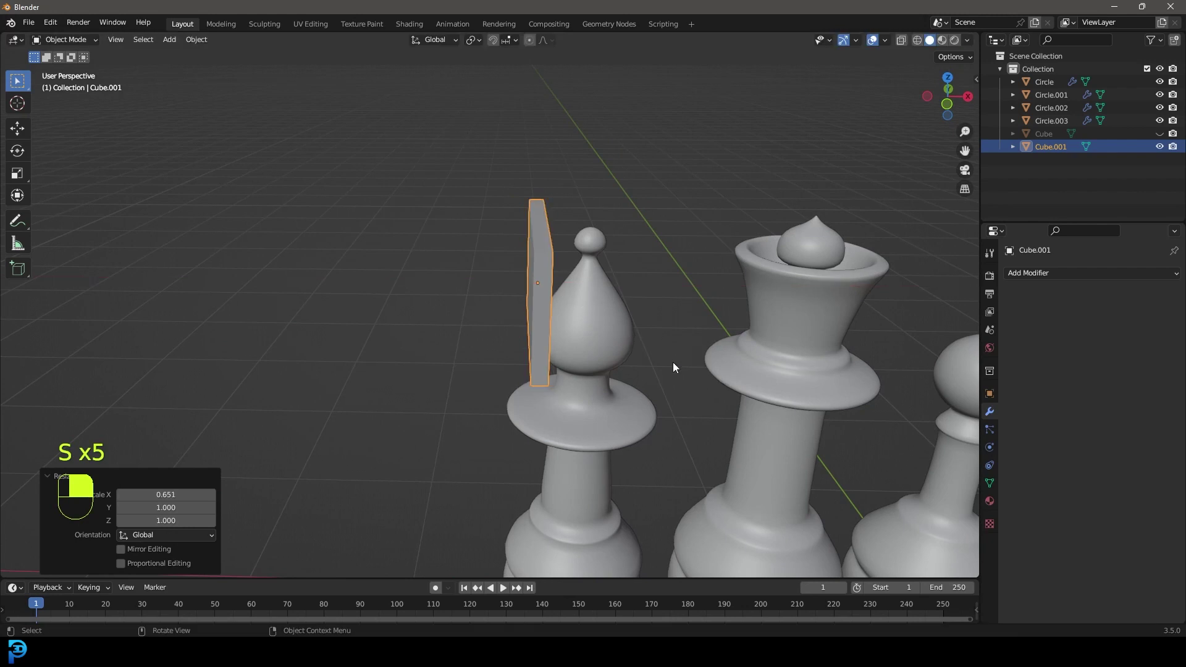
{"action": "key", "text": "KP_1"}
{"action": "key", "text": "r"}
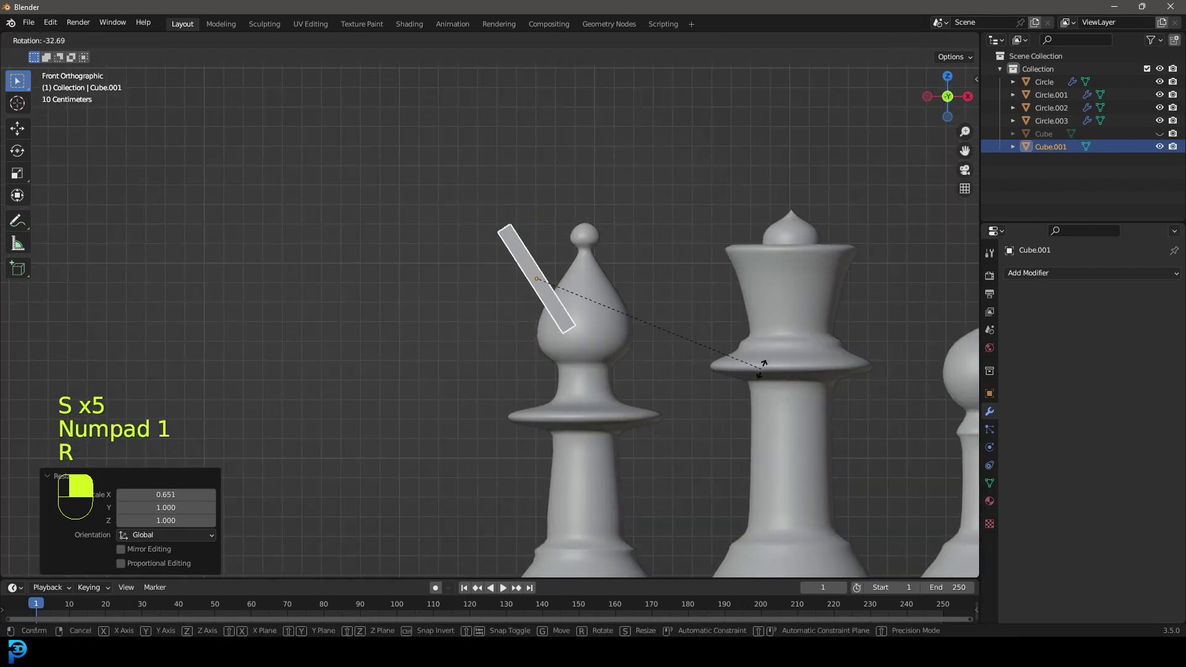
{"action": "key", "text": "g"}
Step: Give the bishop a Boolean Difference modifier targeting Cube.001 and hide the slab to reveal the slit
{"action": "left_click", "coordinate": [596, 275]}
{"action": "middle_click", "coordinate": [596, 276]}
{"action": "left_click_drag", "start_coordinate": [1014, 297], "coordinate": [1010, 325]}
{"action": "left_click_drag", "start_coordinate": [1013, 314], "coordinate": [1161, 382]}
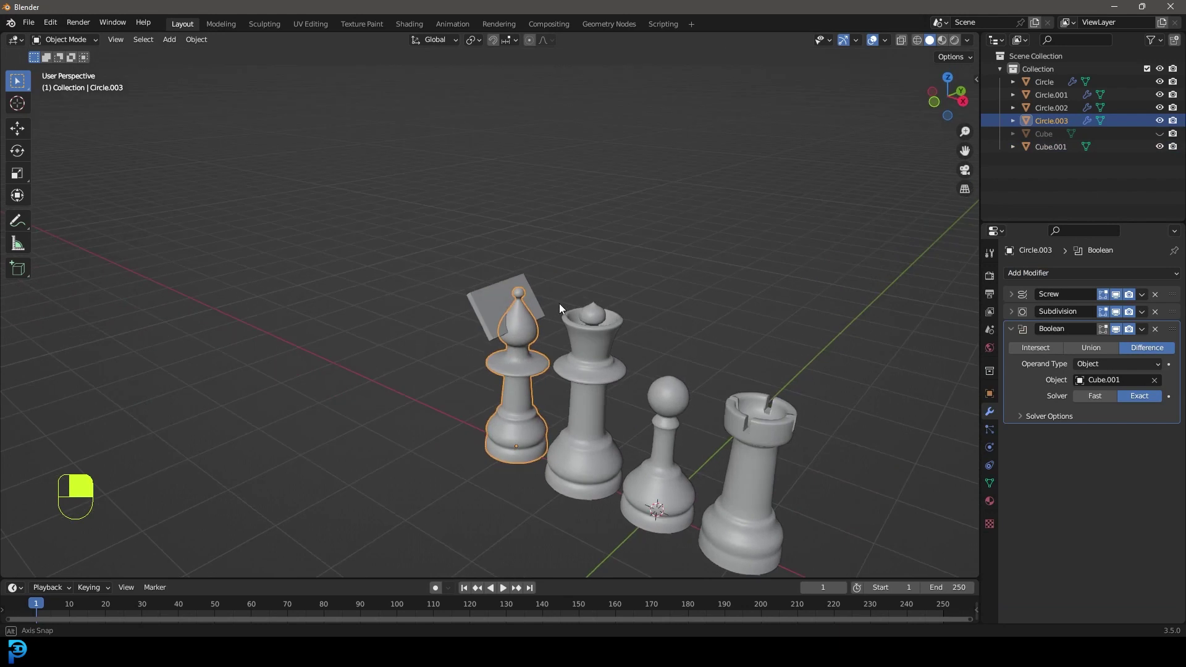
{"action": "key", "text": "h"}
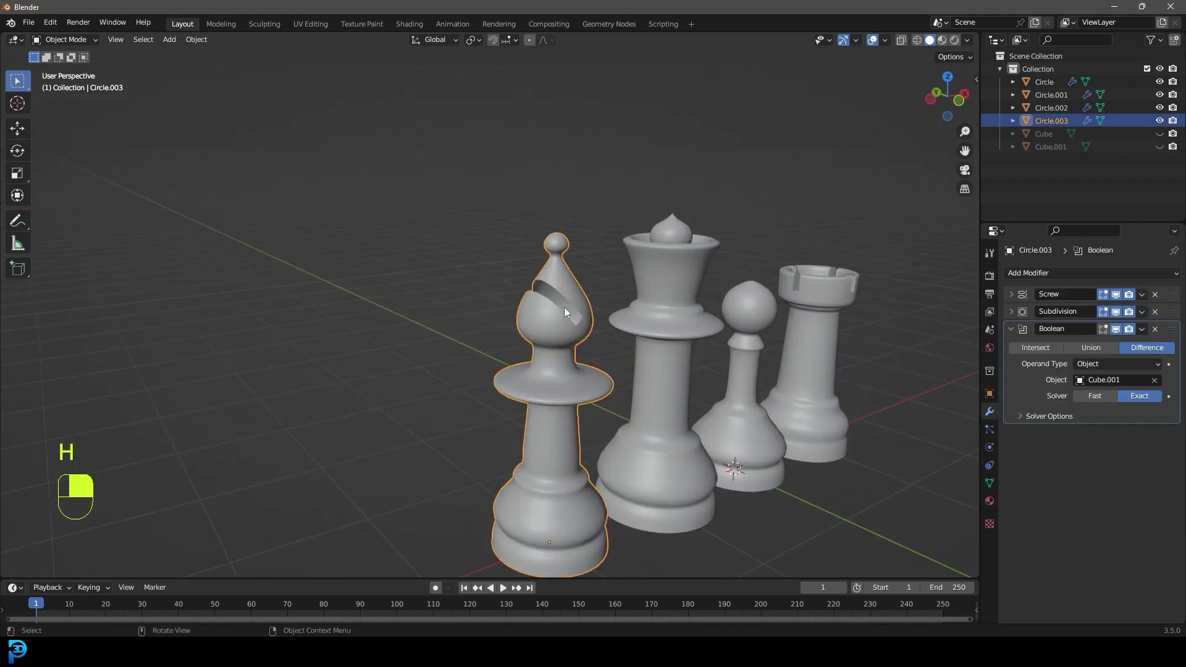
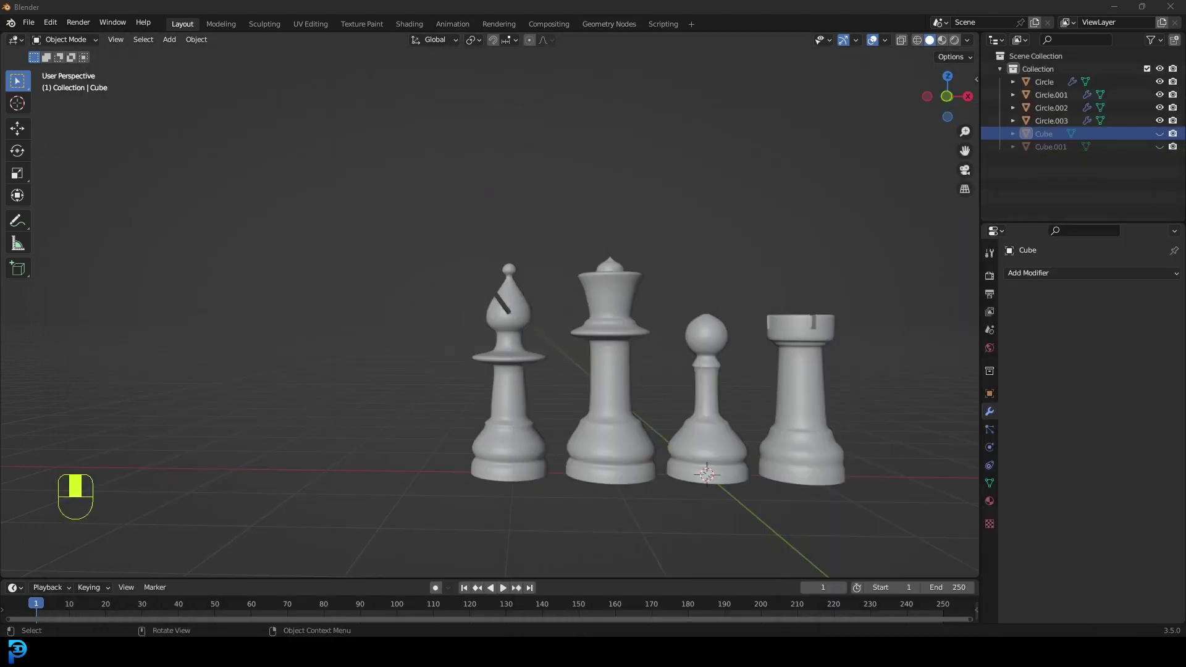
Step: Duplicate the queen and slide the copy along X to the left of the bishop
{"action": "key", "text": "KP_1"}
{"action": "key", "text": "shift+d"}
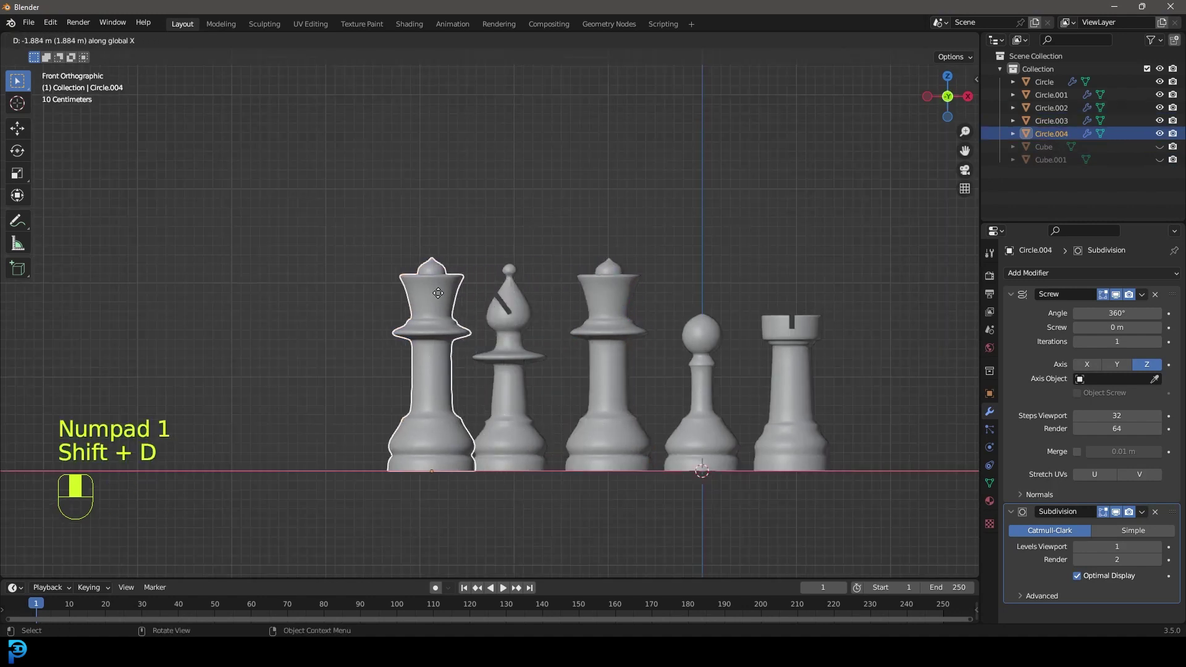
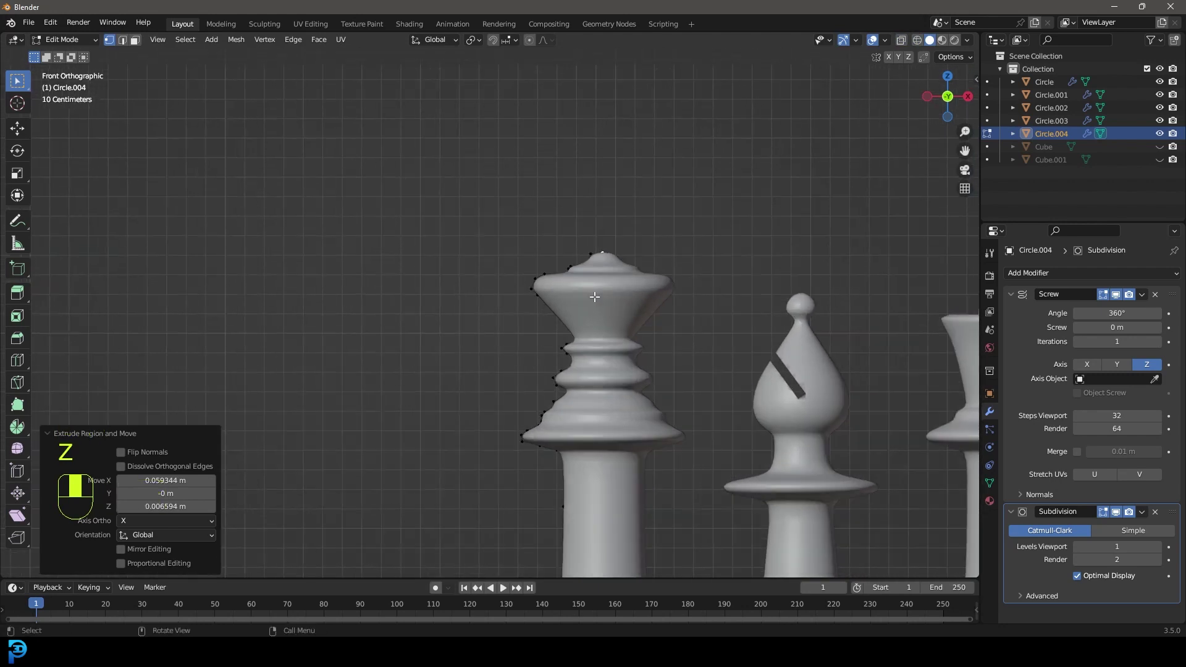
Step: Add a cube, scale it small and move it up above the king's head
{"action": "key", "text": "Tab"}
{"action": "key", "text": "alt+a"}
{"action": "key", "text": "shift+a"}
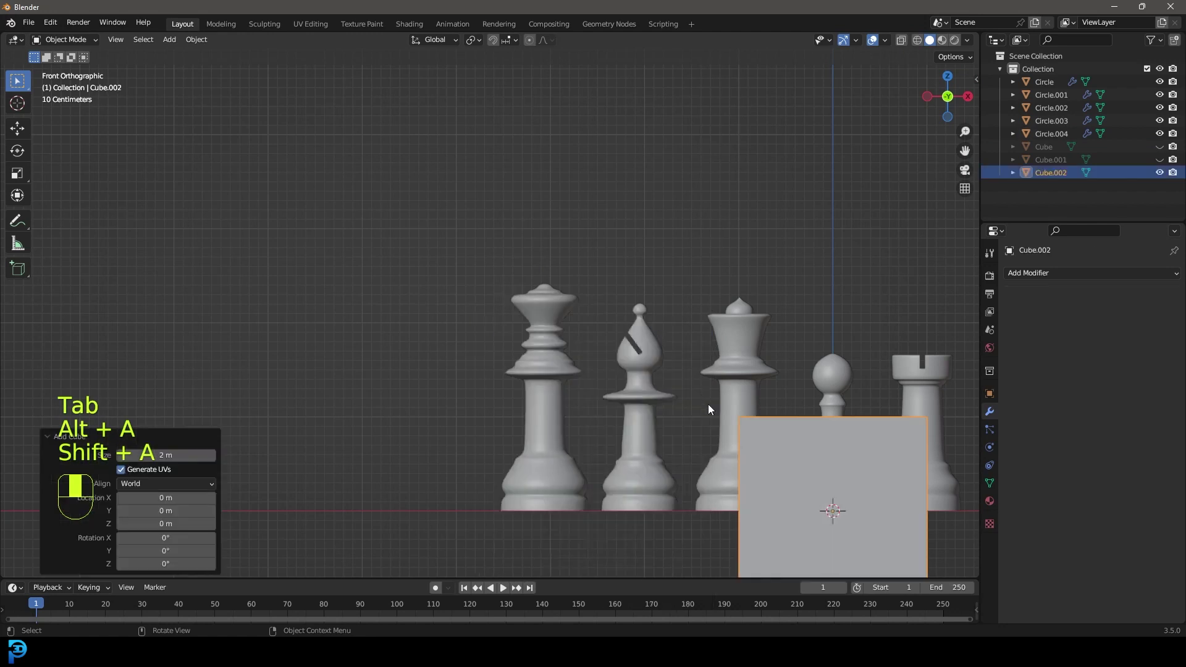
{"action": "key", "text": "g"}
{"action": "key", "text": "z"}
{"action": "key", "text": "s"}
{"action": "key", "text": "g"}
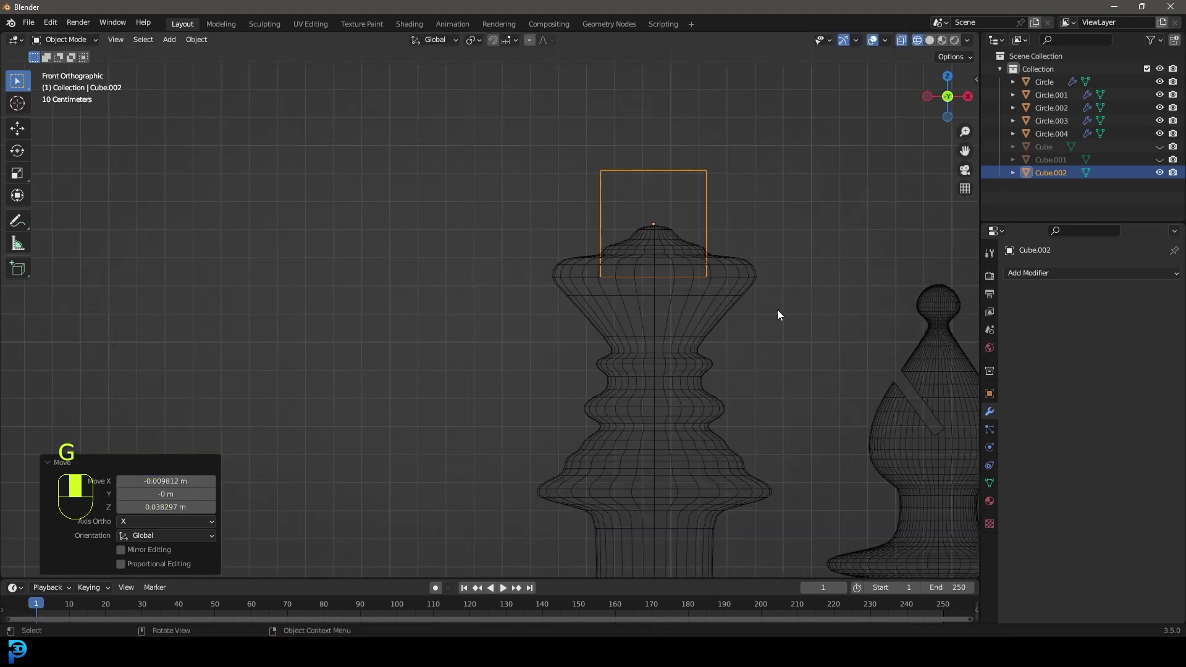
{"action": "key", "text": "s"}
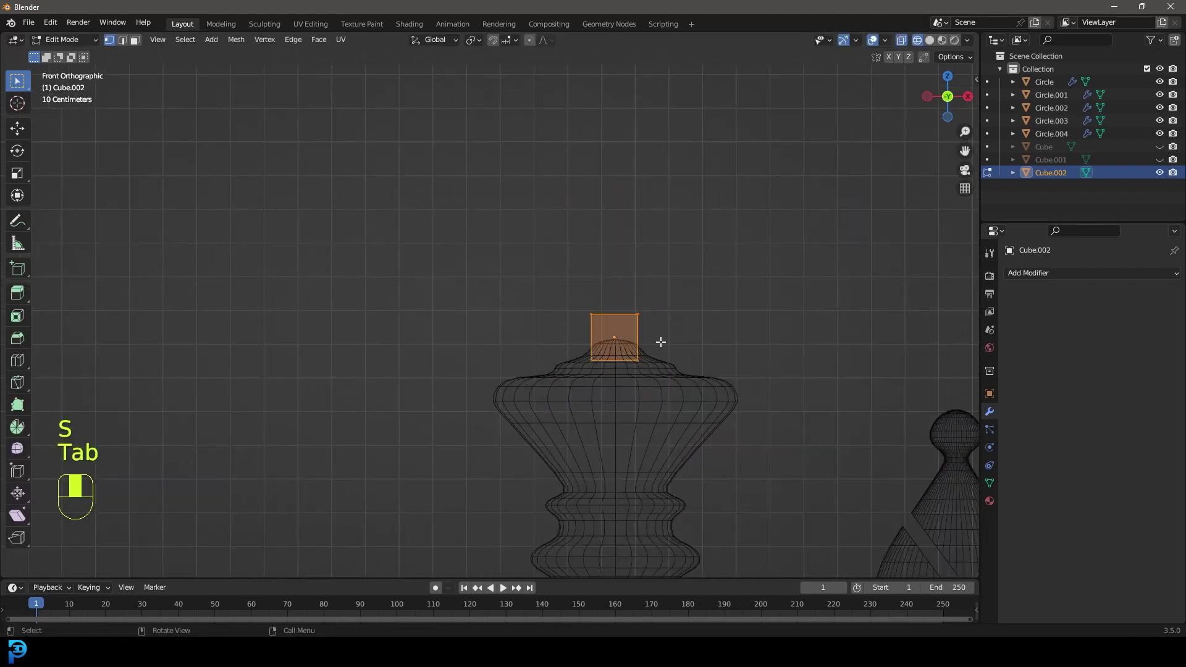
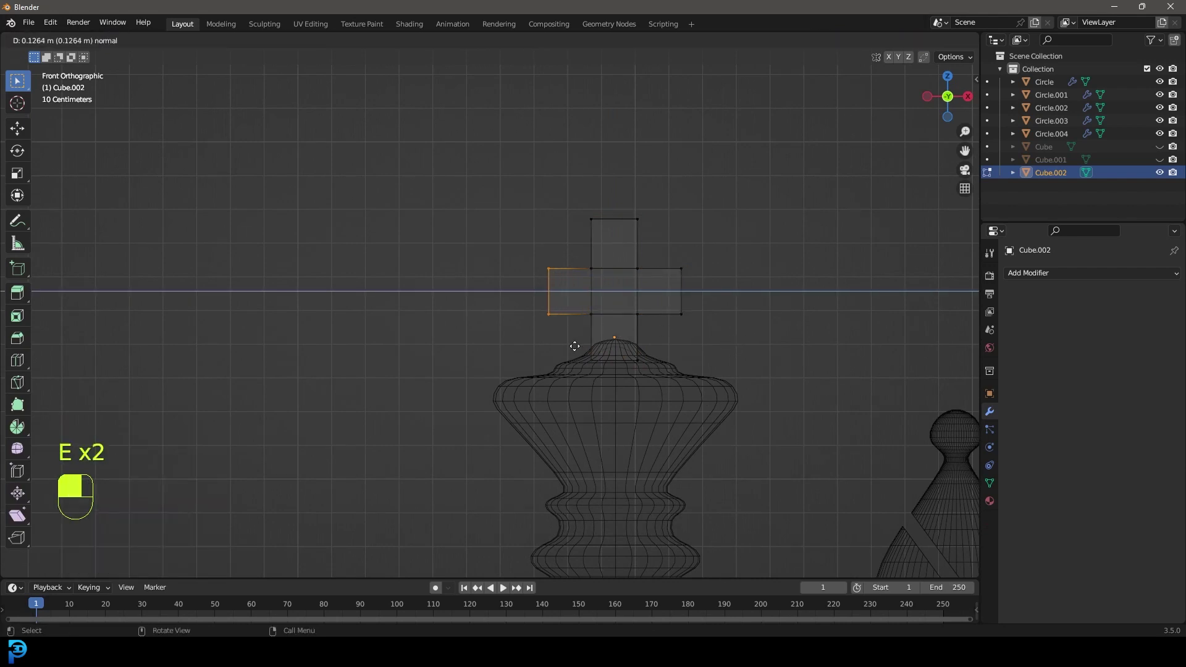
Step: Extrude the cube's faces into a cross shape and bevel its edges smooth
{"action": "left_click_drag", "start_coordinate": [571, 339], "coordinate": [636, 276]}
{"action": "key", "text": "a"}
{"action": "key", "text": "ctrl+b"}
{"action": "key", "text": "Tab"}
{"action": "left_click_drag", "start_coordinate": [636, 276], "coordinate": [571, 292]}
{"action": "key", "text": "z"}
{"action": "key", "text": "alt+a"}
Step: Attach the cross to the king Circle.004 so the five pieces stand complete in a row
{"action": "middle_click", "coordinate": [570, 292]}
{"action": "left_click_drag", "start_coordinate": [571, 292], "coordinate": [541, 357]}
{"action": "key", "text": "ctrl+p"}
{"action": "key", "text": "alt+a"}
{"action": "left_click_drag", "start_coordinate": [542, 357], "coordinate": [509, 316]}
{"action": "left_click_drag", "start_coordinate": [509, 316], "coordinate": [494, 276]}
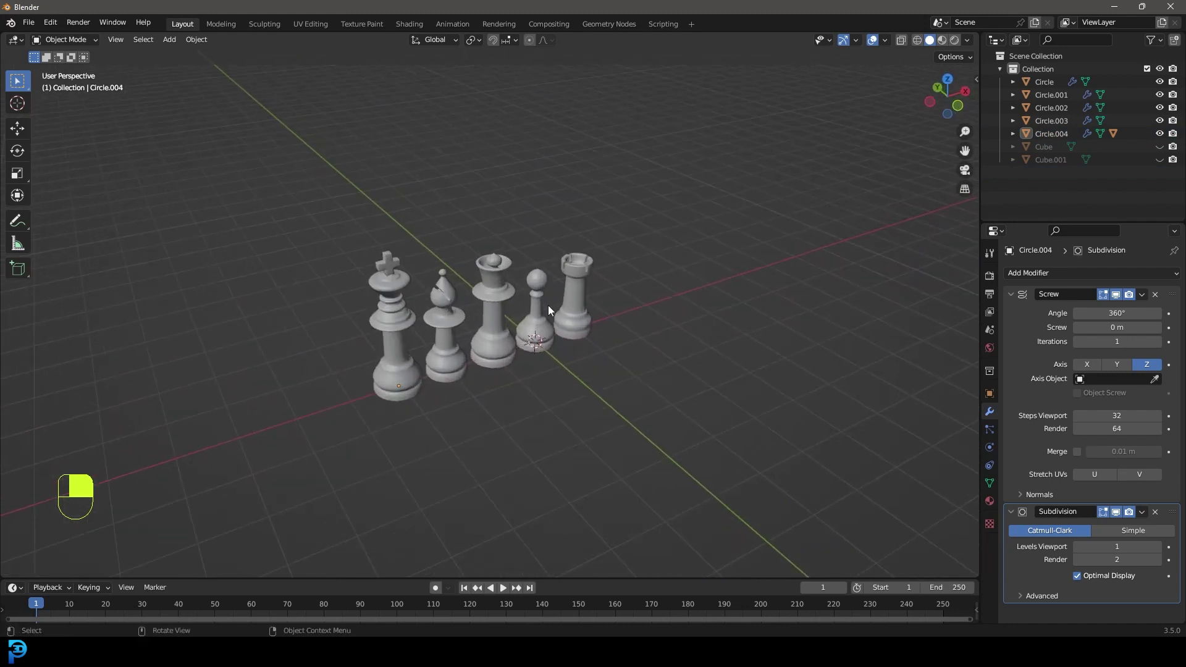
Step: Add a plane under the pieces, scale it by 5 and enter edit mode to subdivide it
{"action": "key", "text": "shift+a"}
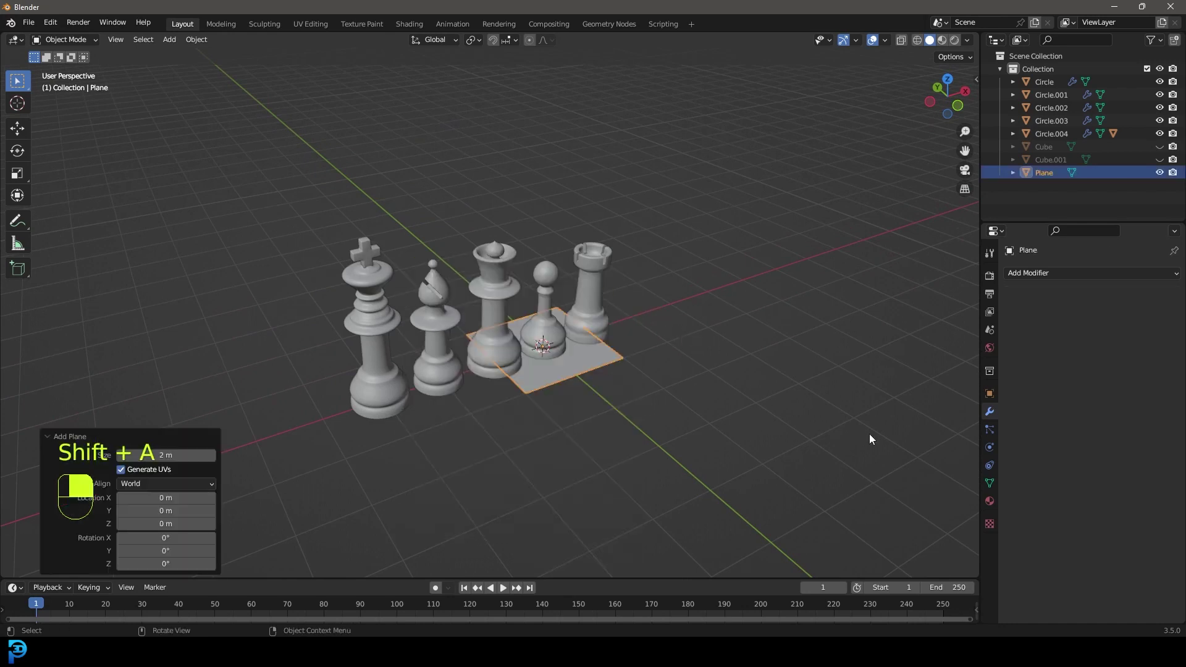
{"action": "key", "text": "s"}
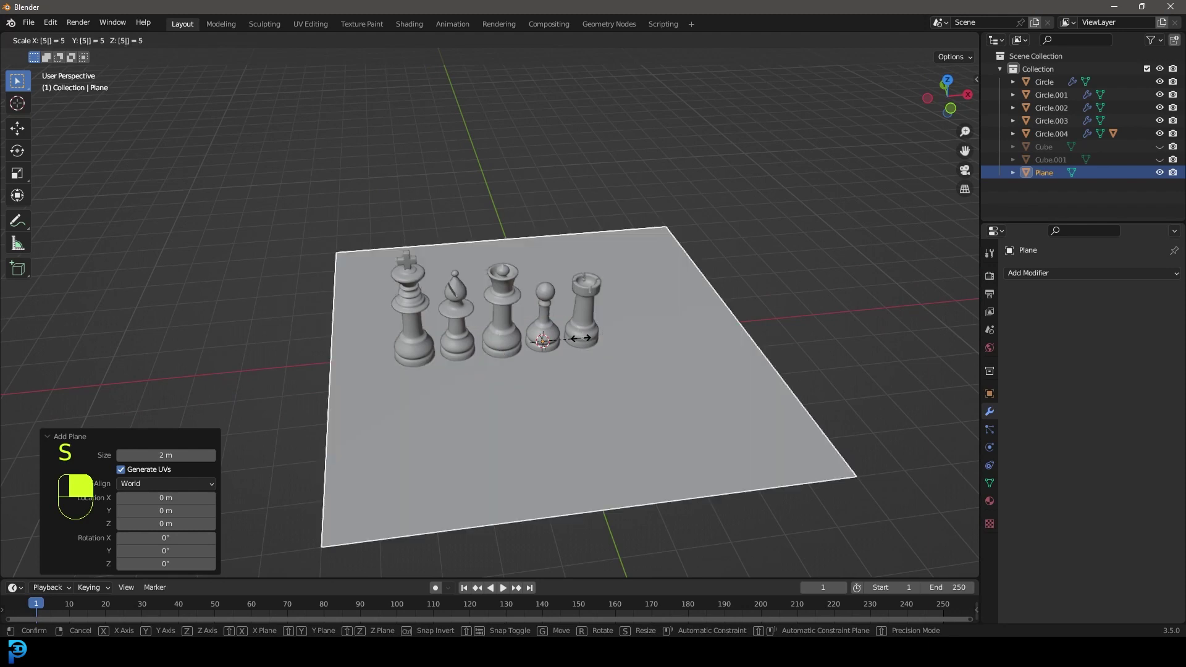
{"action": "key", "text": "Tab"}
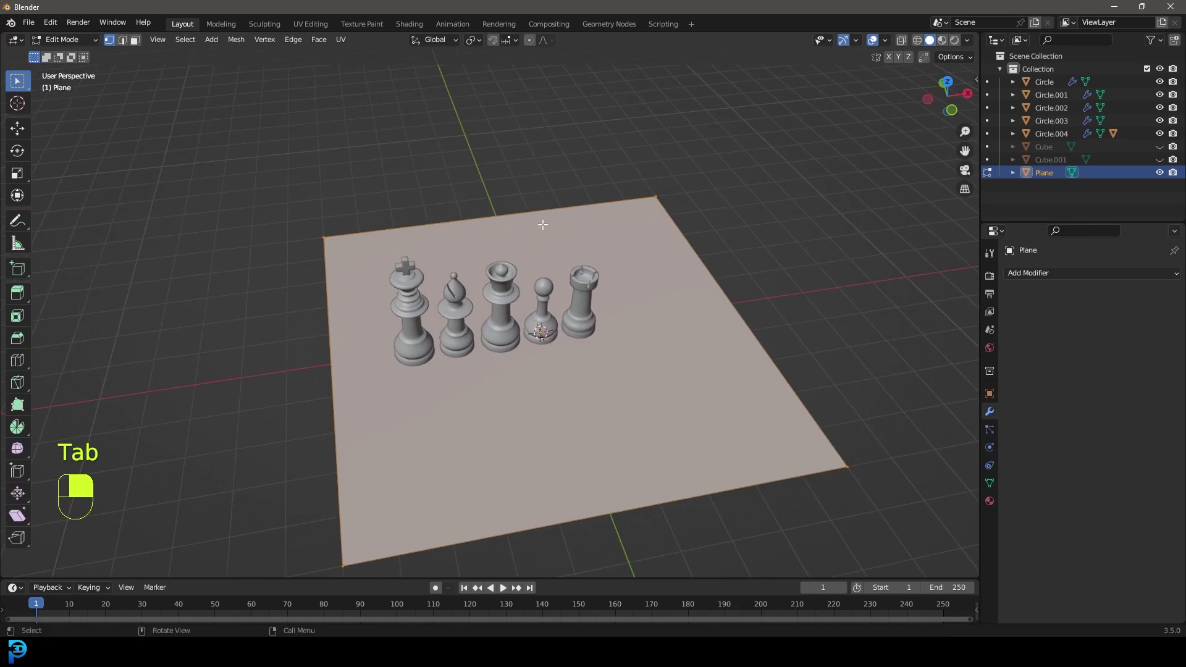
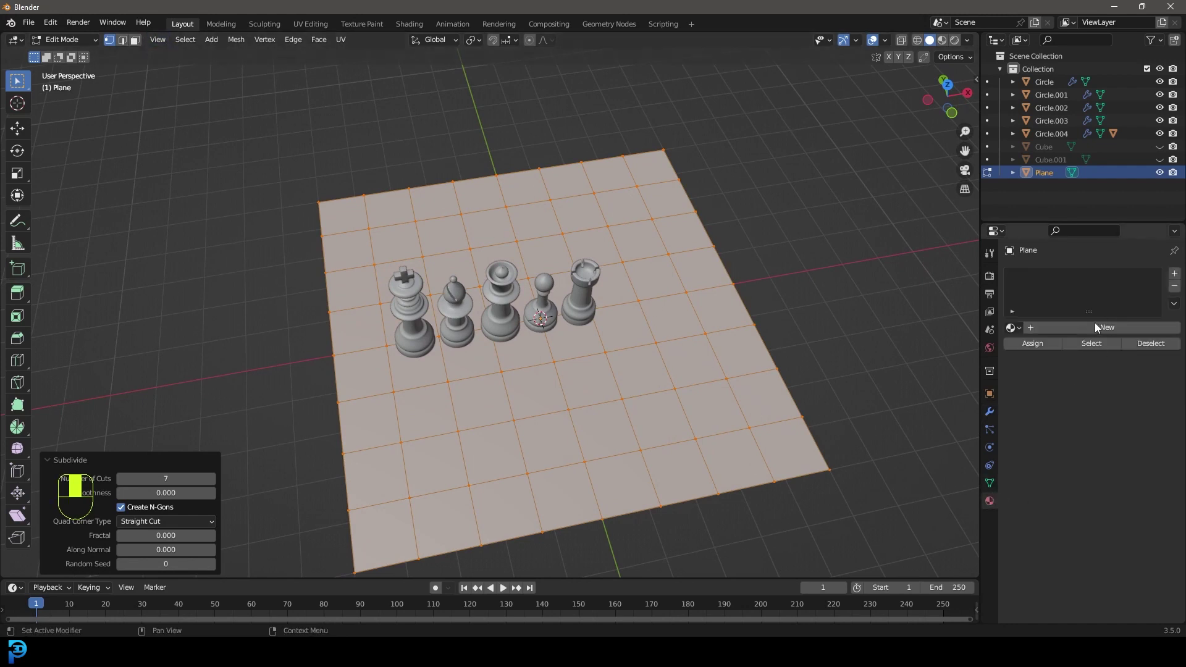
Step: Adjust the WOOD LIGHT material's viewport colour on the plane
{"action": "left_click_drag", "start_coordinate": [1111, 332], "coordinate": [1095, 570]}
{"action": "key", "text": "o"}
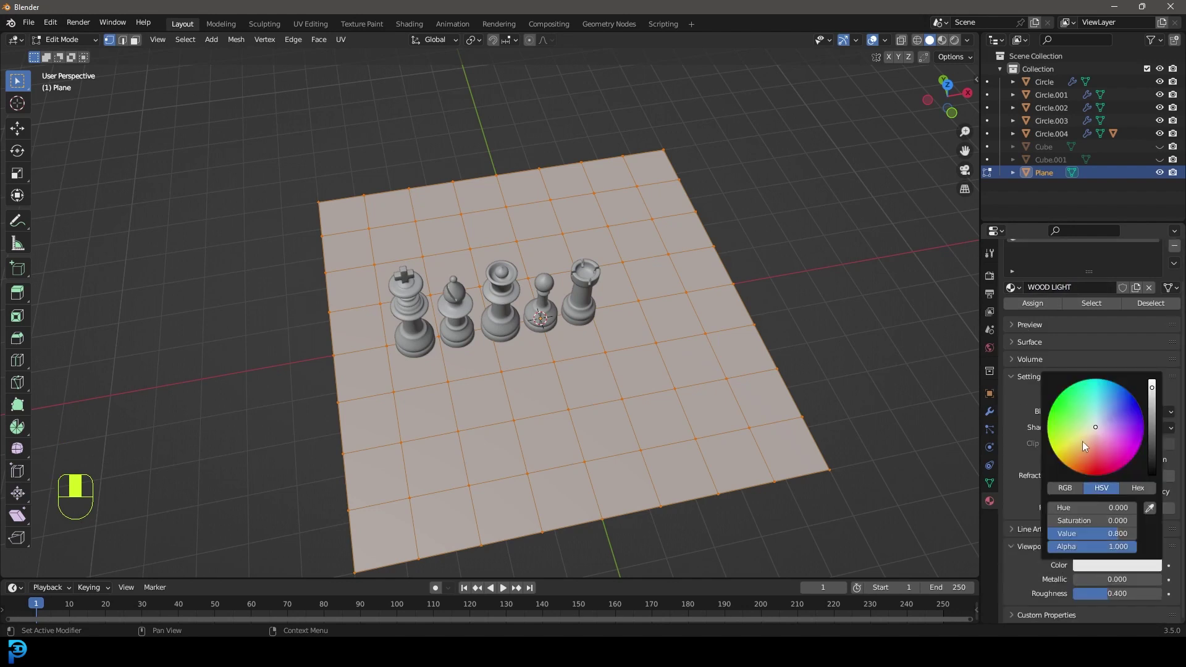
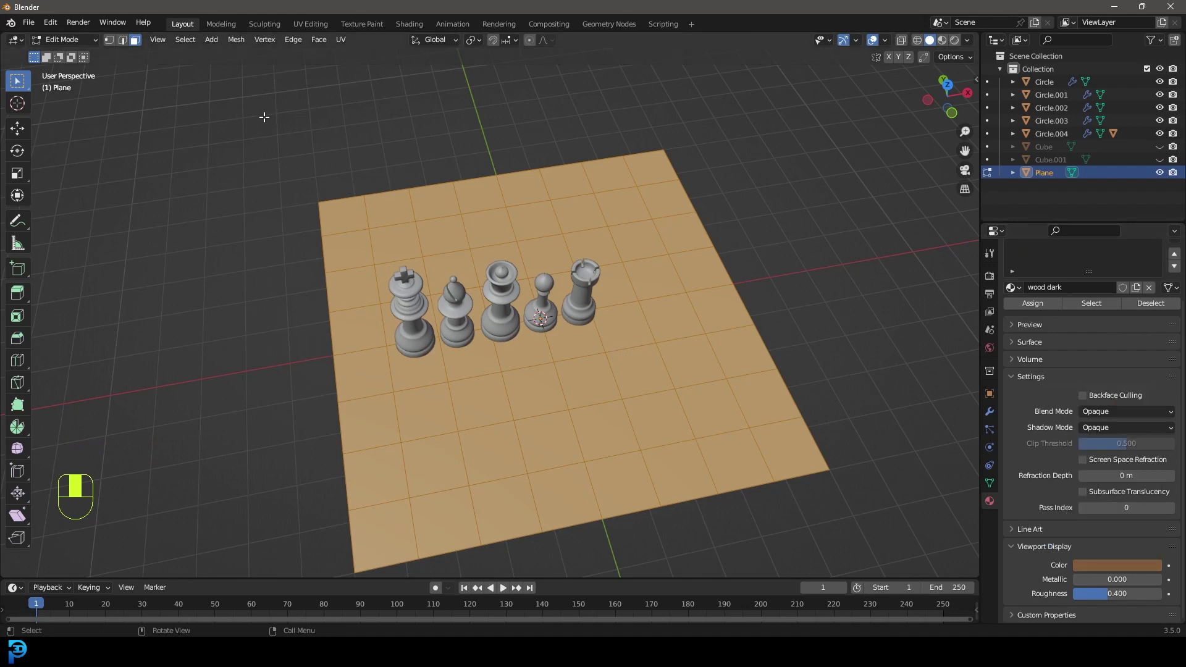
Step: Checker-deselect the plane's faces and assign wood dark to alternating squares, then leave Edit Mode
{"action": "left_click_drag", "start_coordinate": [732, 494], "coordinate": [1043, 280]}
{"action": "key", "text": "F3"}
{"action": "left_click_drag", "start_coordinate": [1044, 280], "coordinate": [1038, 299]}
{"action": "left_click", "coordinate": [1038, 299]}
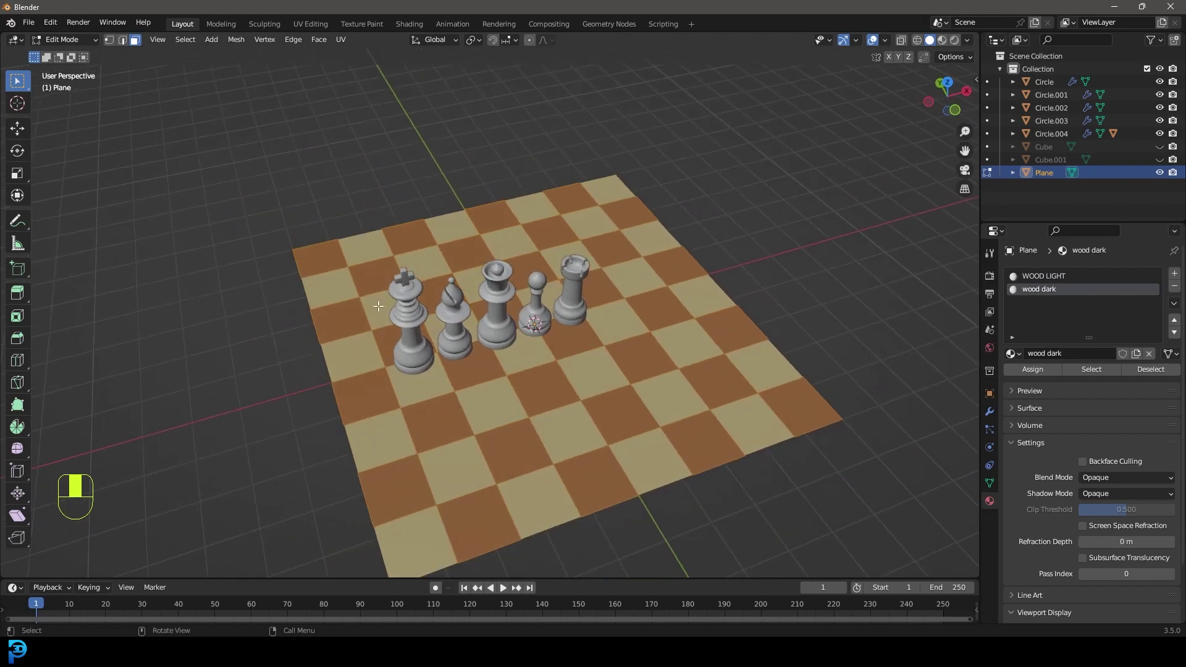
{"action": "key", "text": "Tab"}
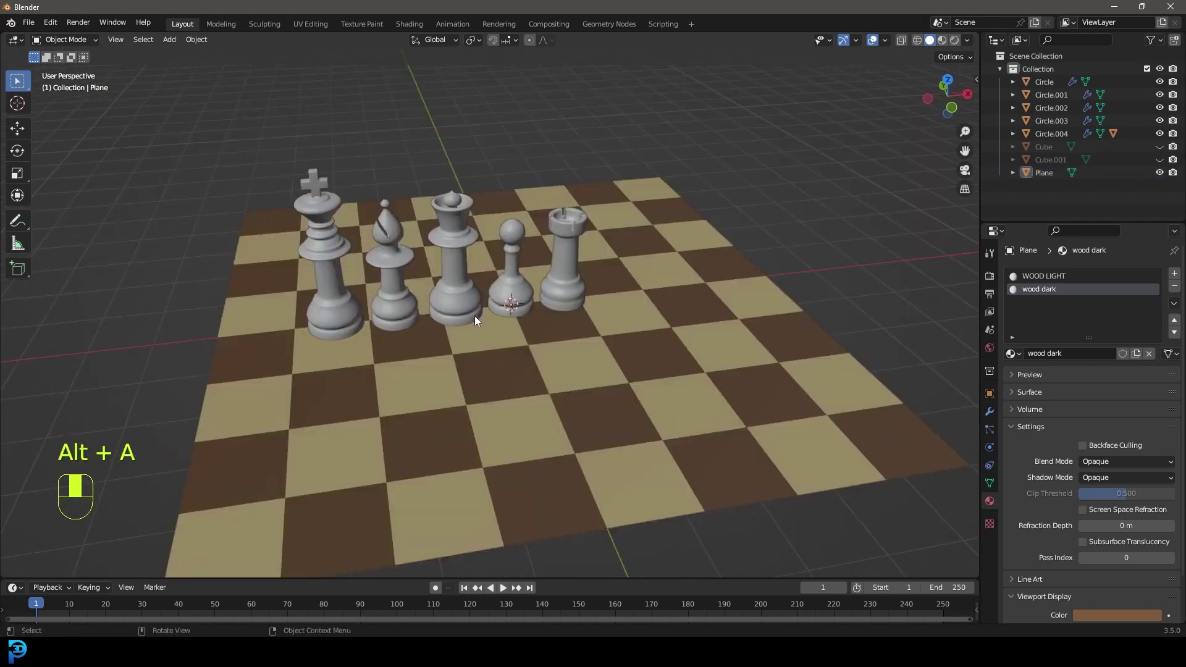